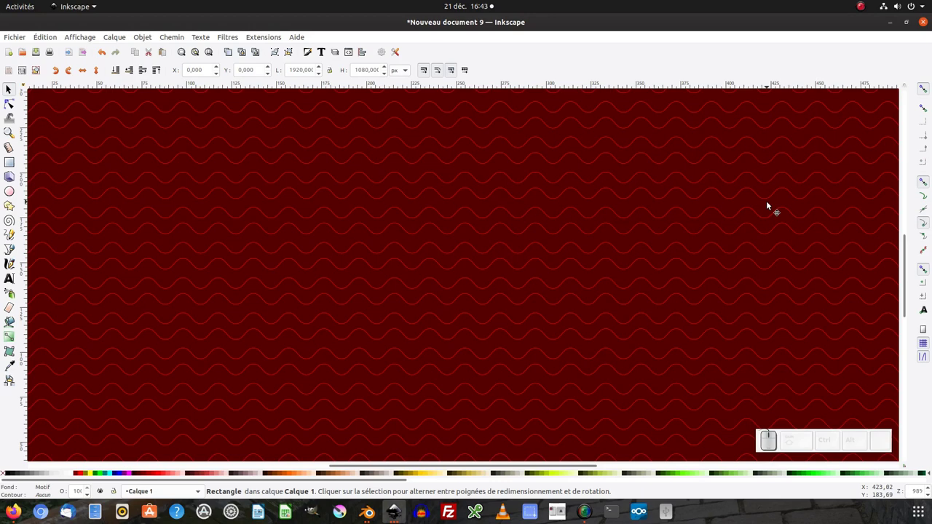
Zoom in on the finished pattern to inspect it
key(ctrl+z)
click(494, 264)
key(ctrl+z)
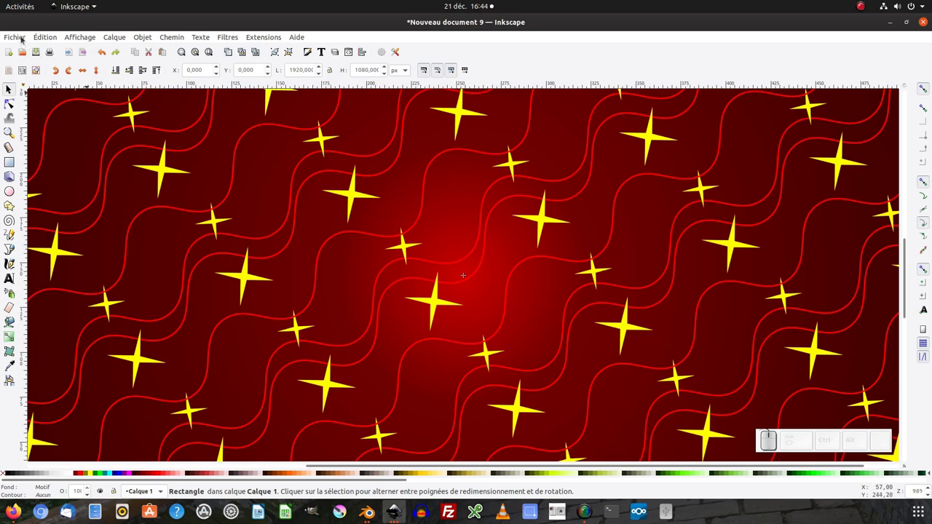
Start a new document from the Seamless Pattern template via File > New from Template
click(24, 37)
click(32, 65)
scroll(down, 3)
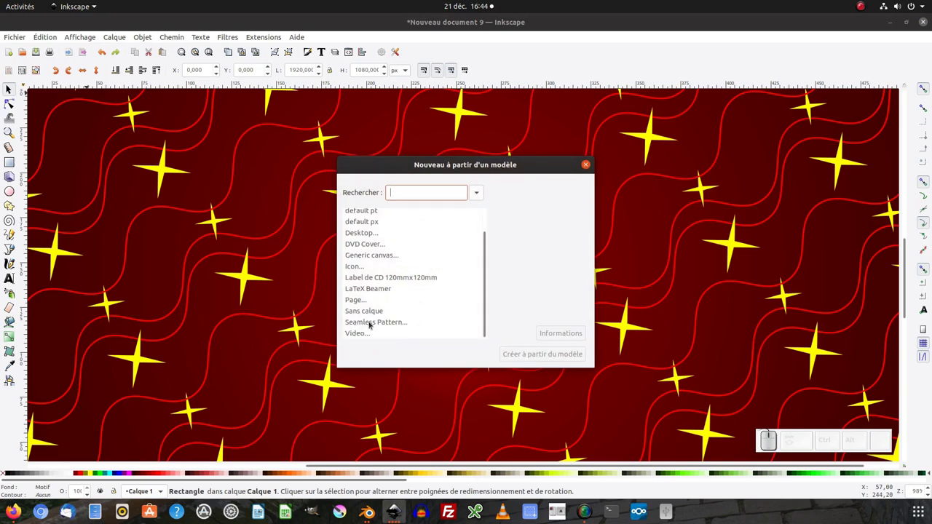
click(374, 323)
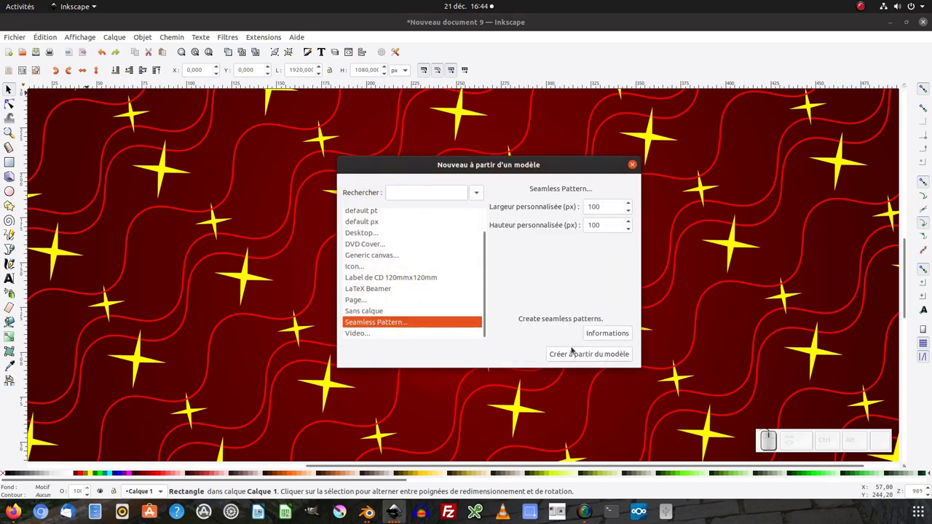
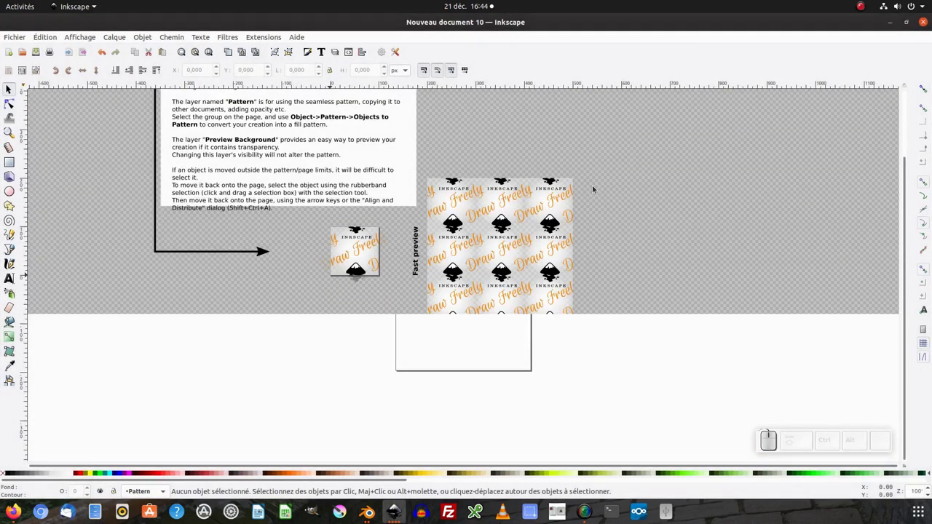
Zoom into the tile, show the Objects panel and expand the Pattern layer and its Pattern Foreground sublayer
click(334, 279)
middle_click(395, 262)
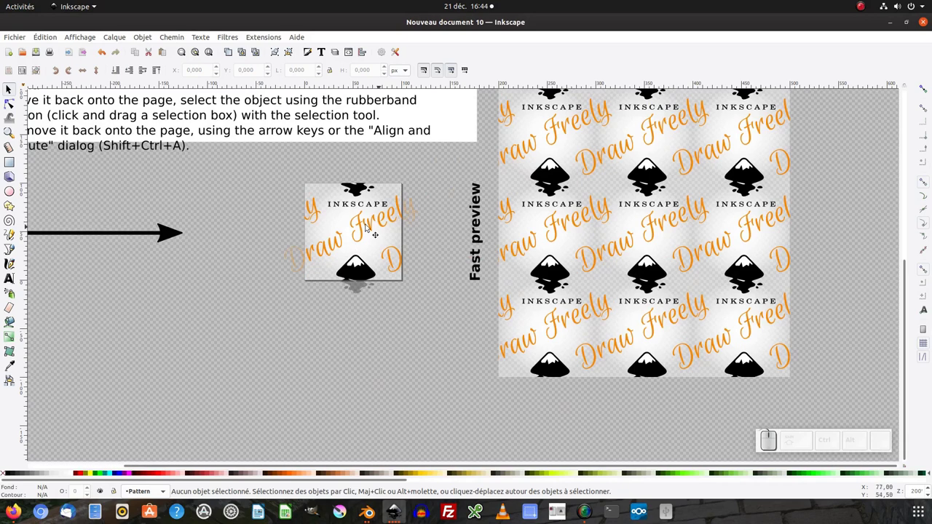
middle_click(385, 281)
click(353, 264)
click(382, 241)
click(155, 34)
click(153, 50)
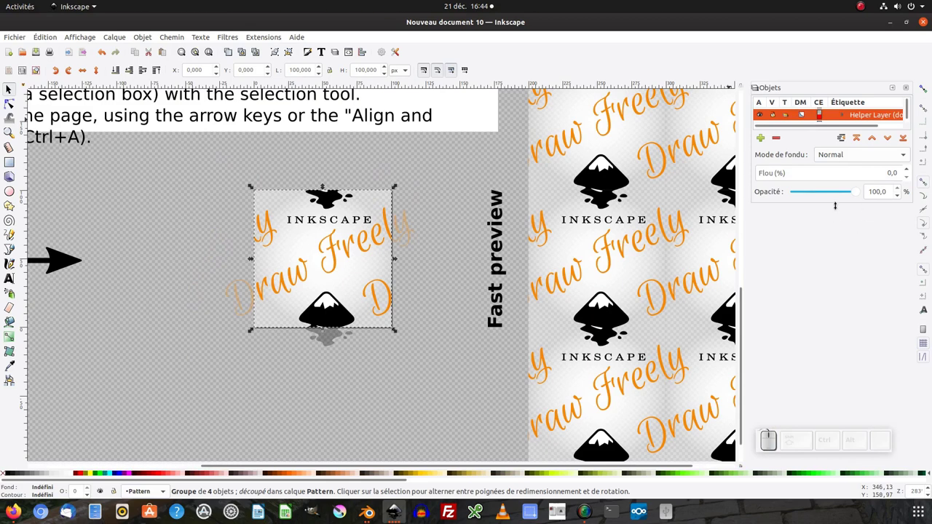
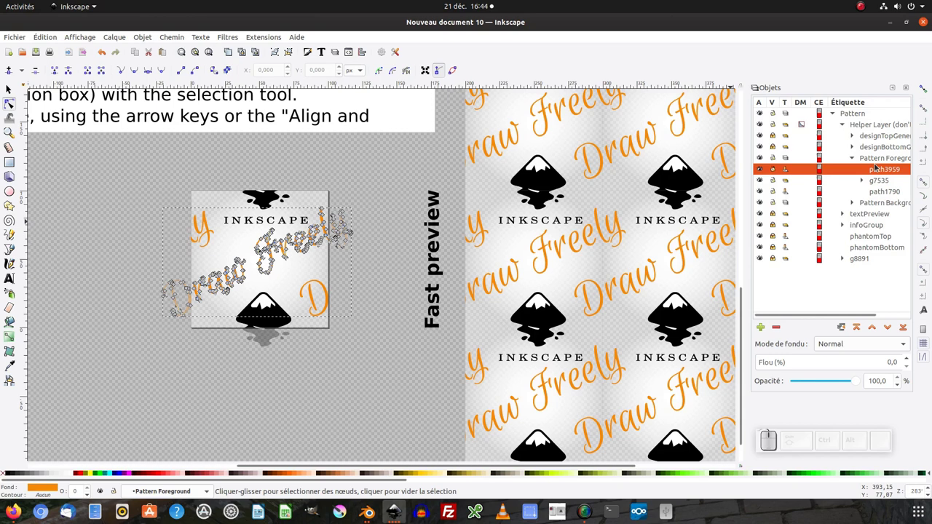
Expand Pattern Background and shift-select path3959, g7535 and path1790 under Pattern Foreground for removal
click(880, 160)
click(880, 200)
click(856, 204)
click(884, 214)
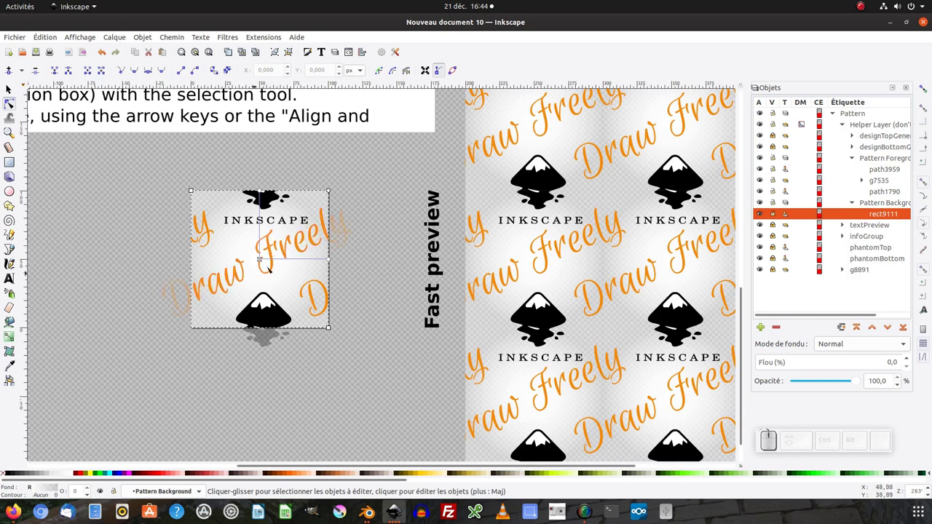
click(889, 192)
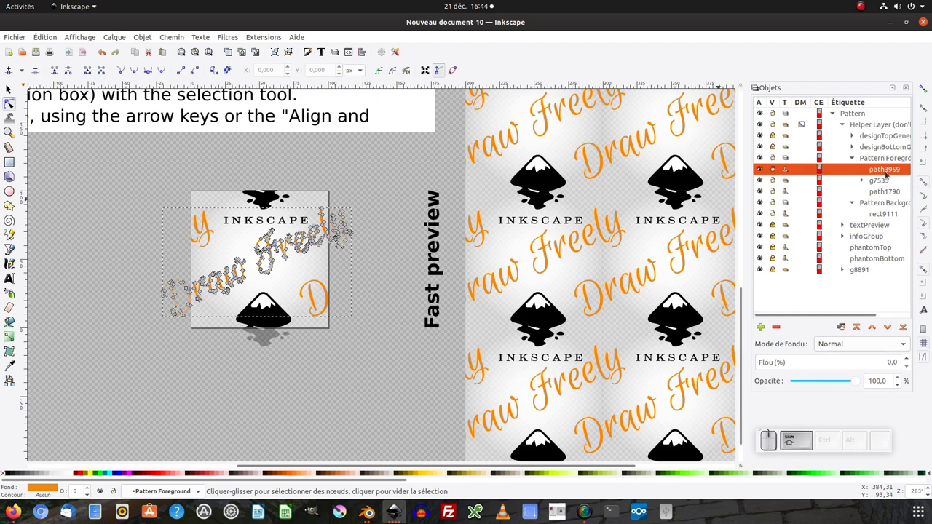
click(884, 181)
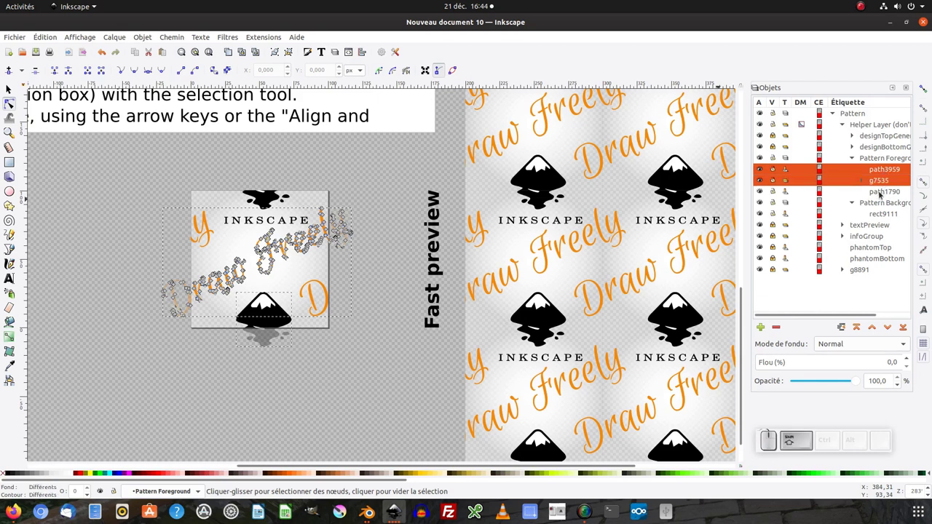
click(883, 193)
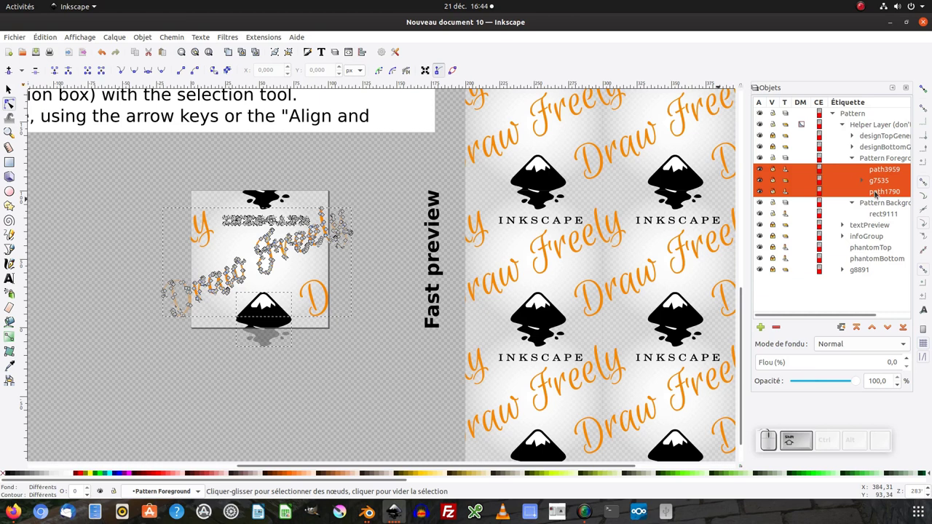
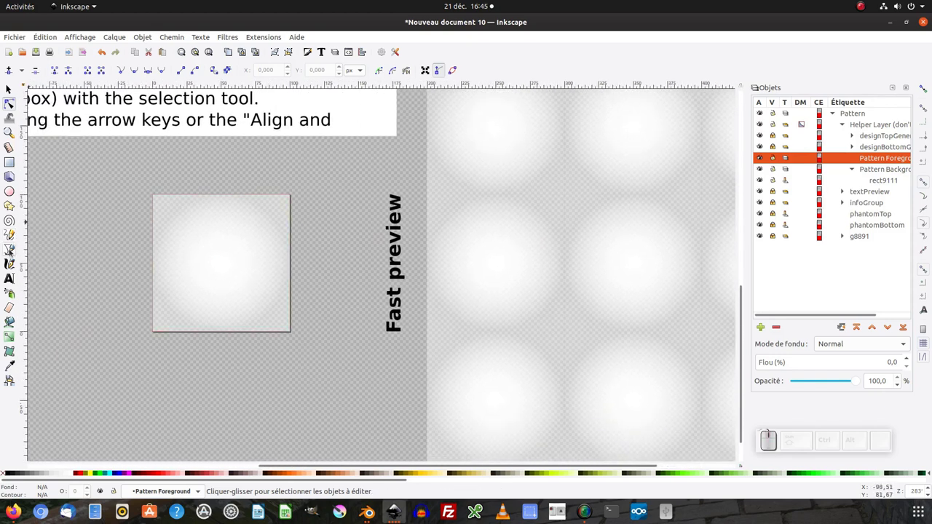
Draw a straight Bezier line from left of the tile to just past its right edge
click(14, 251)
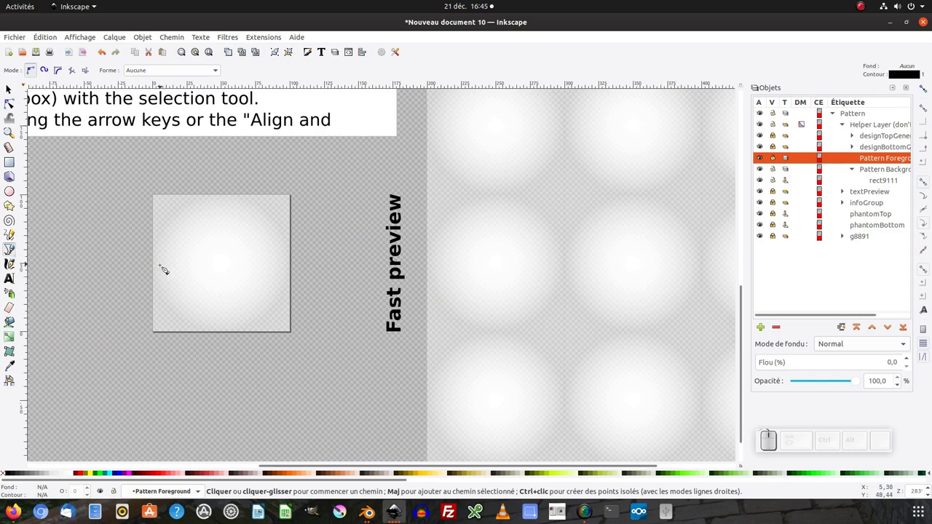
click(152, 258)
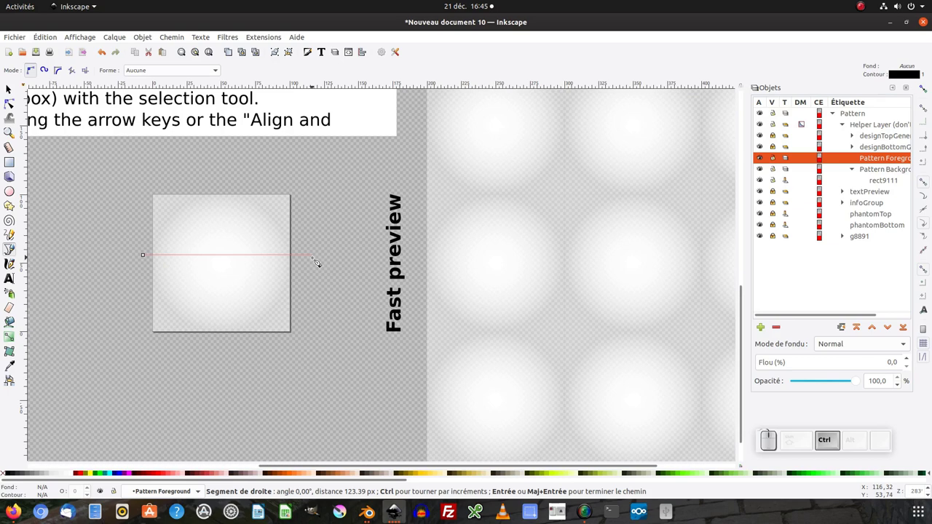
click(322, 260)
key(Return)
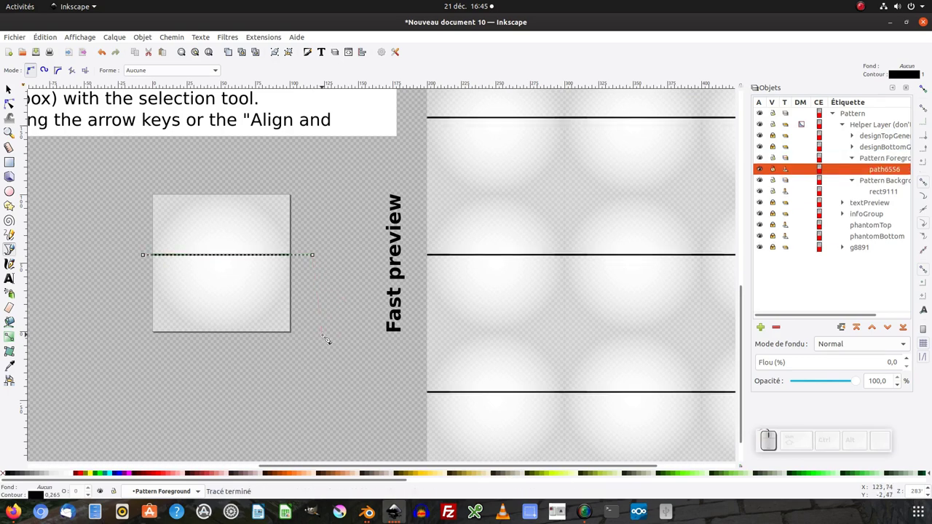
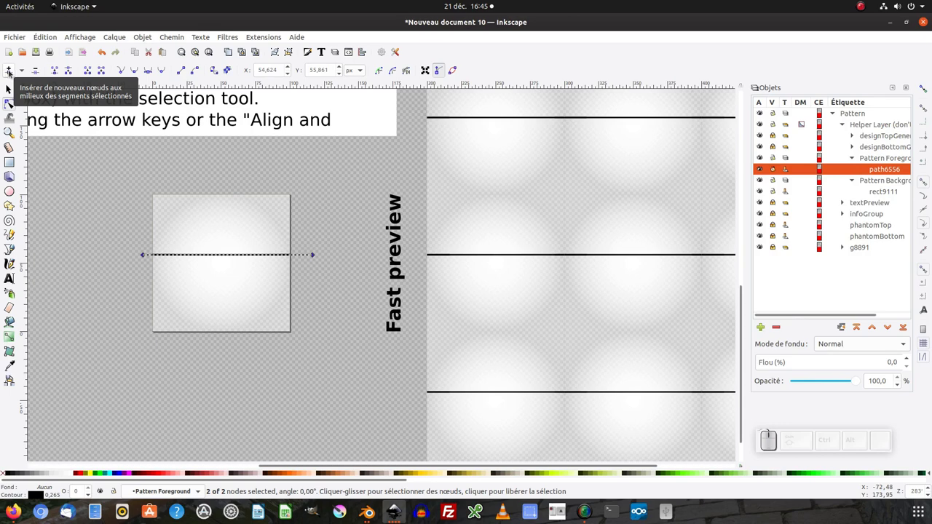
Insert nodes, bend the line into a smooth wave and delete the outer nodes leaving one dip
click(13, 72)
click(14, 72)
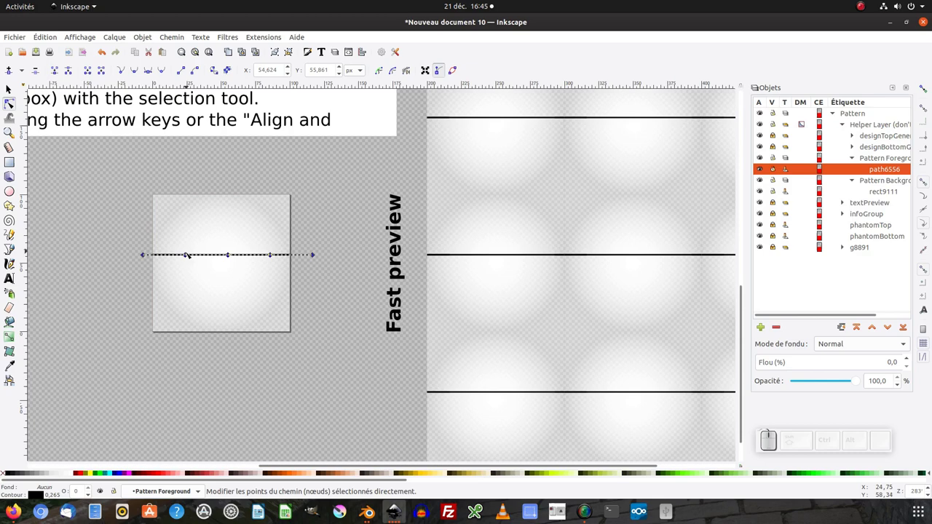
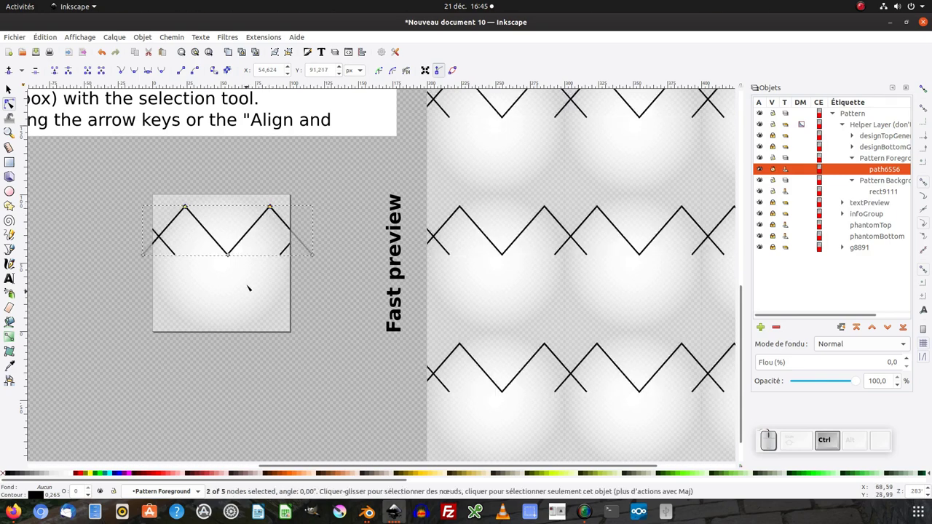
click(104, 182)
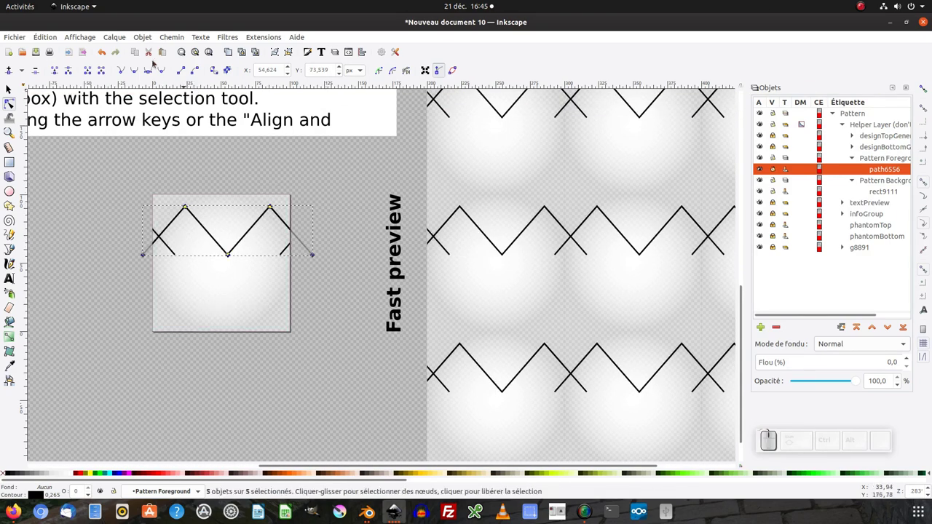
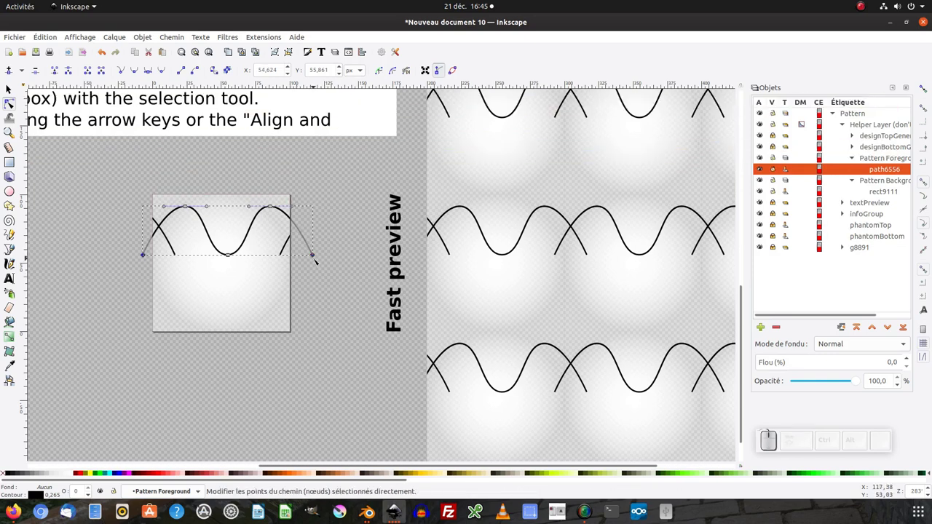
key(Delete)
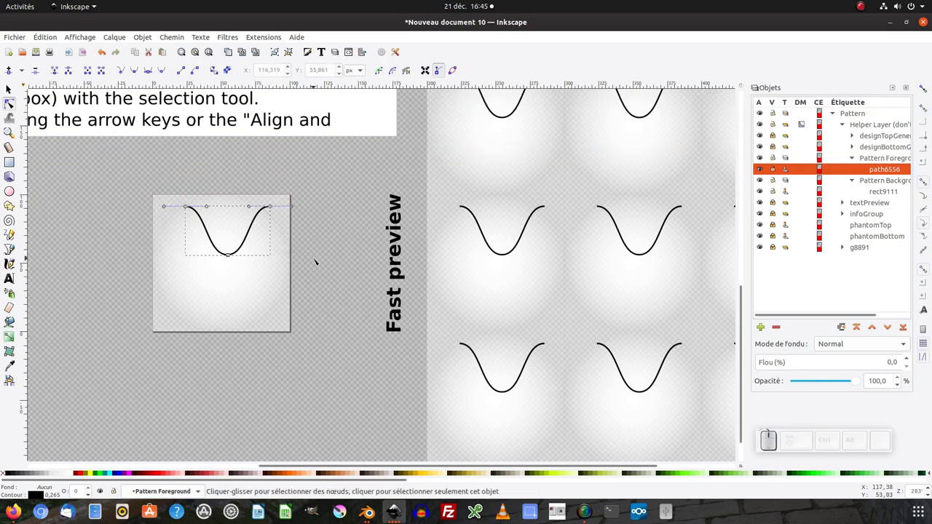
key(Delete)
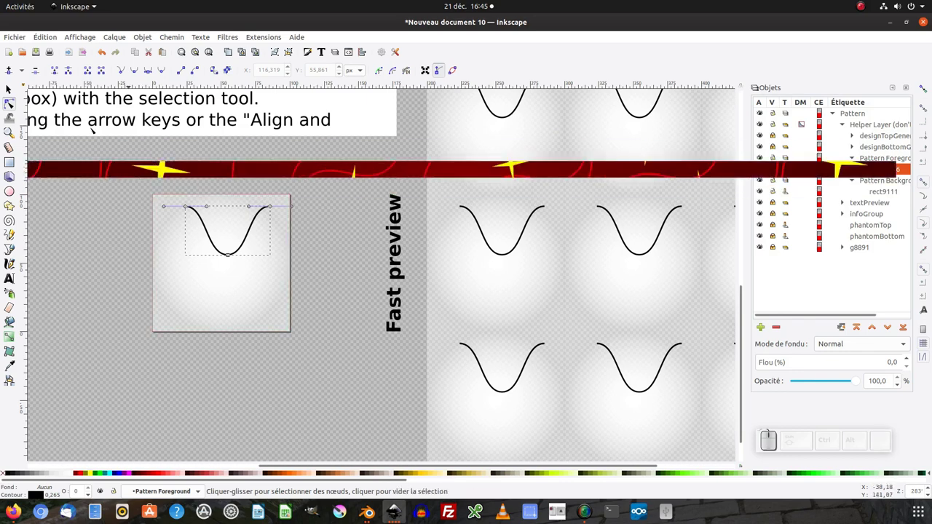
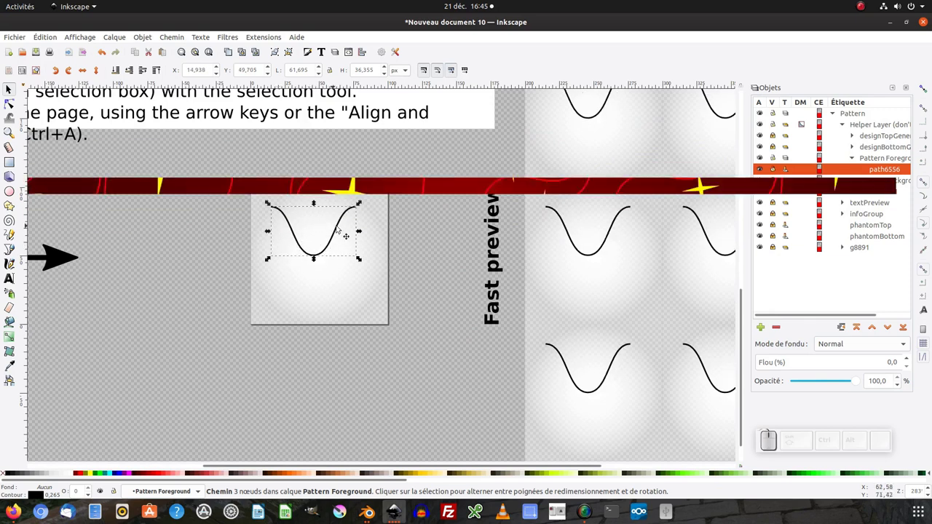
Select the wave path and set its width to 100 px
click(358, 248)
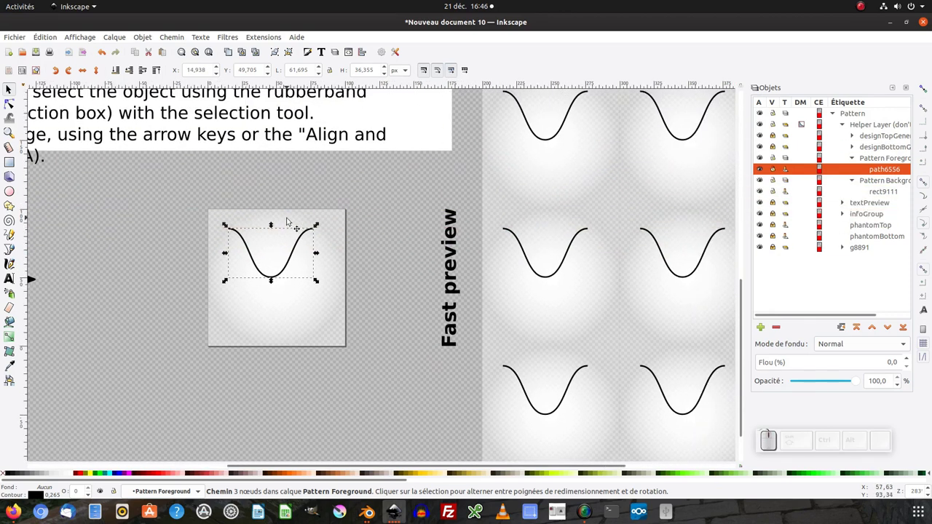
click(291, 220)
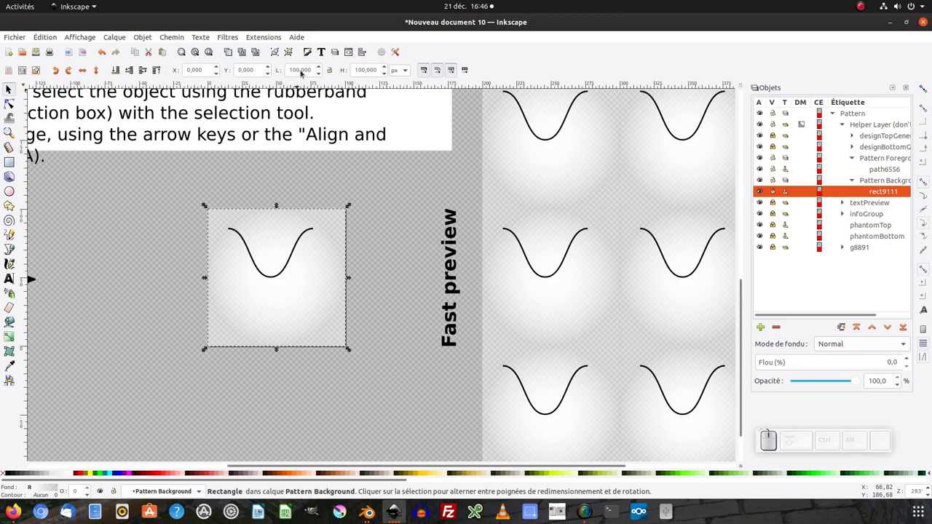
click(291, 266)
click(301, 70)
key(ctrl+a)
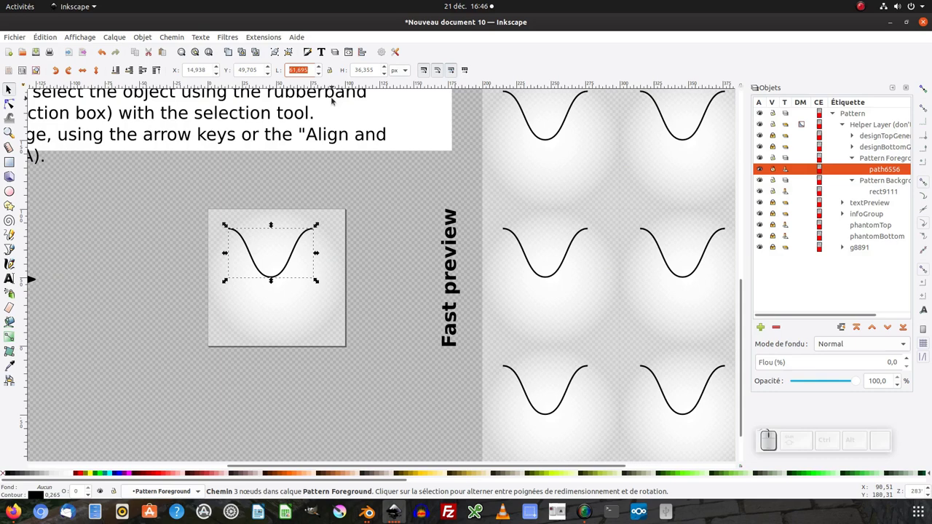
key(KP_0)
key(KP_Enter)
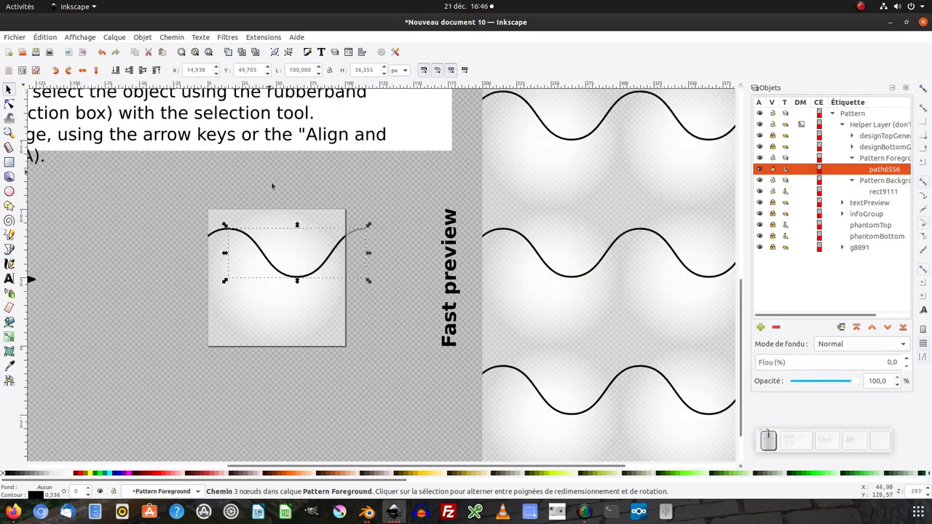
Reposition the wave curve within the pattern tile
click(374, 257)
click(284, 272)
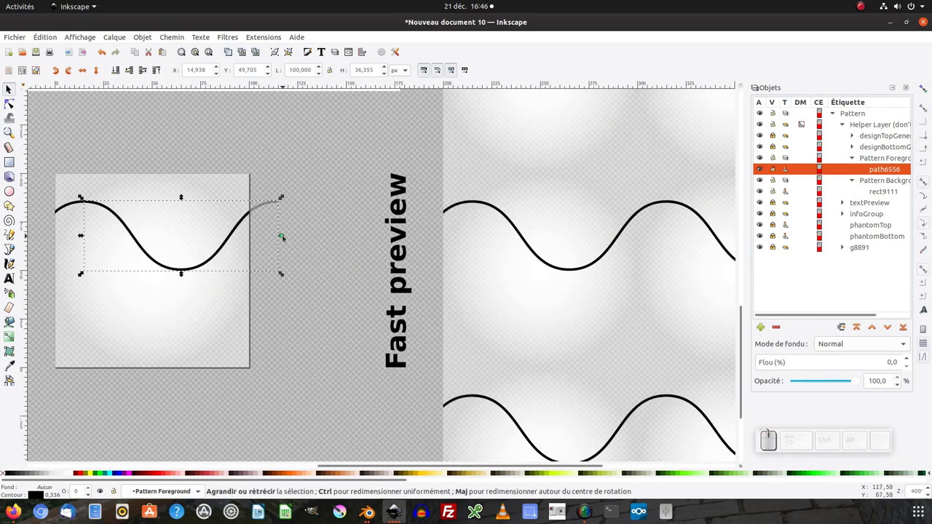
drag(284, 238, 271, 259)
click(255, 263)
key(ctrl+z)
key(ctrl+KP_Subtract)
key(ctrl+KP_Add)
click(226, 301)
click(288, 345)
click(303, 298)
click(304, 297)
click(297, 305)
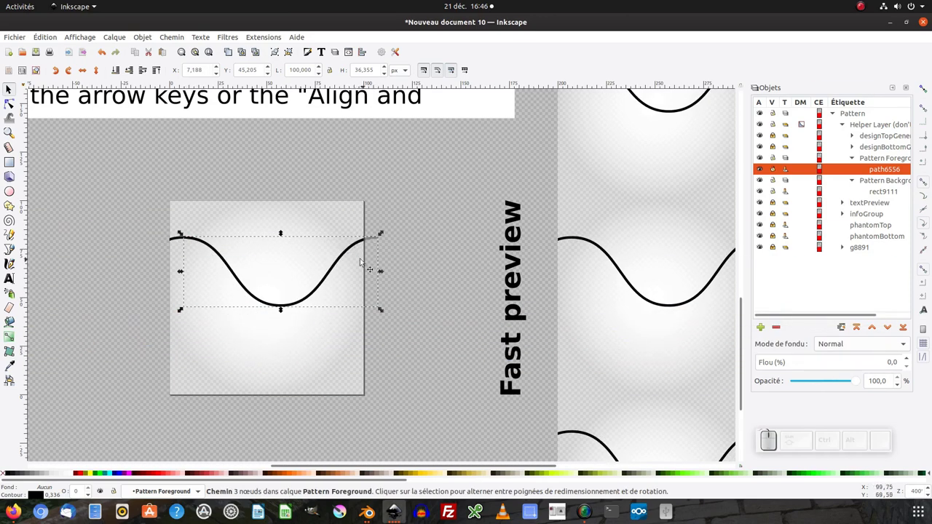
click(195, 242)
click(187, 240)
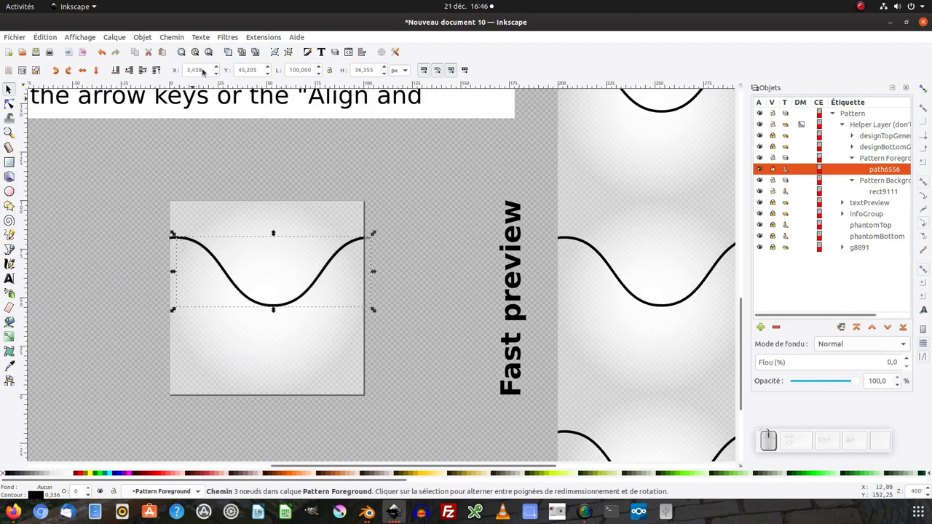
Set the wave's X position to 0 and drag a copy lower in the tile
click(207, 70)
key(KP_Enter)
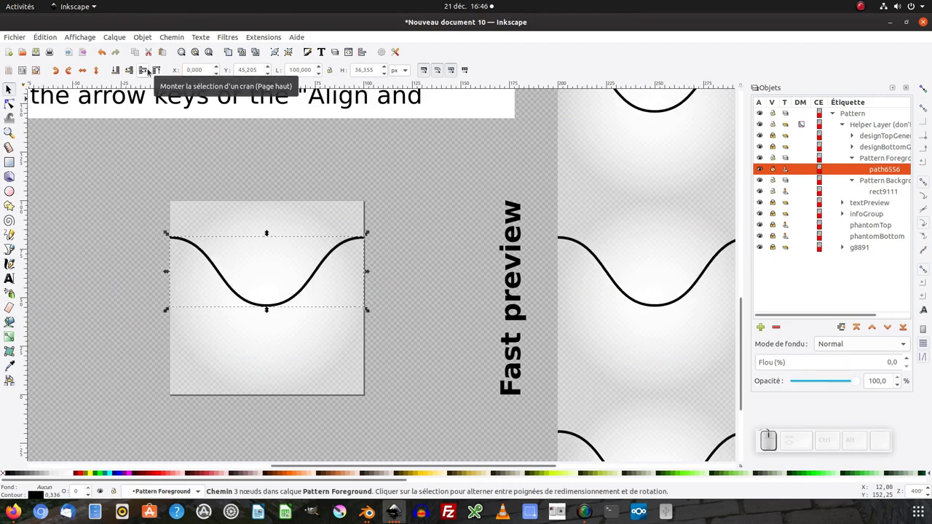
key(KP_Subtract)
scroll(down, 3)
click(209, 202)
drag(208, 248, 185, 251)
scroll(up, 3)
scroll(up, 3)
Duplicate the wave with Ctrl+D and place the second wave below the first
key(ctrl+d)
drag(164, 246, 167, 287)
click(171, 292)
click(168, 285)
click(179, 282)
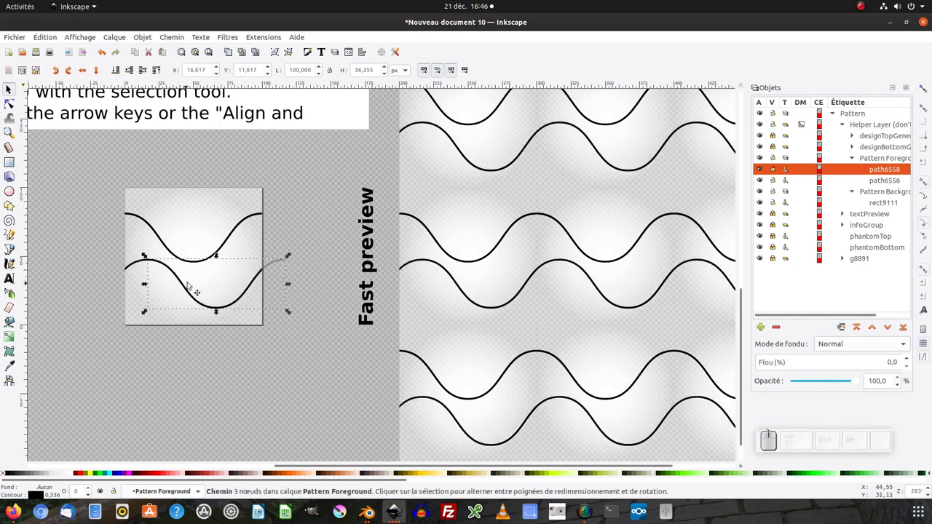
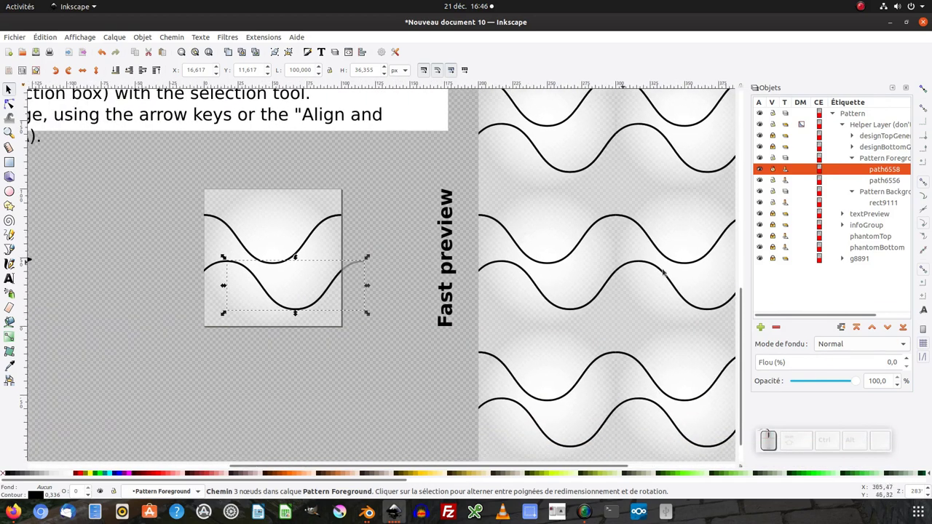
Duplicate a wave with Ctrl+D and place the third copy so it crosses the tile's edges
click(370, 312)
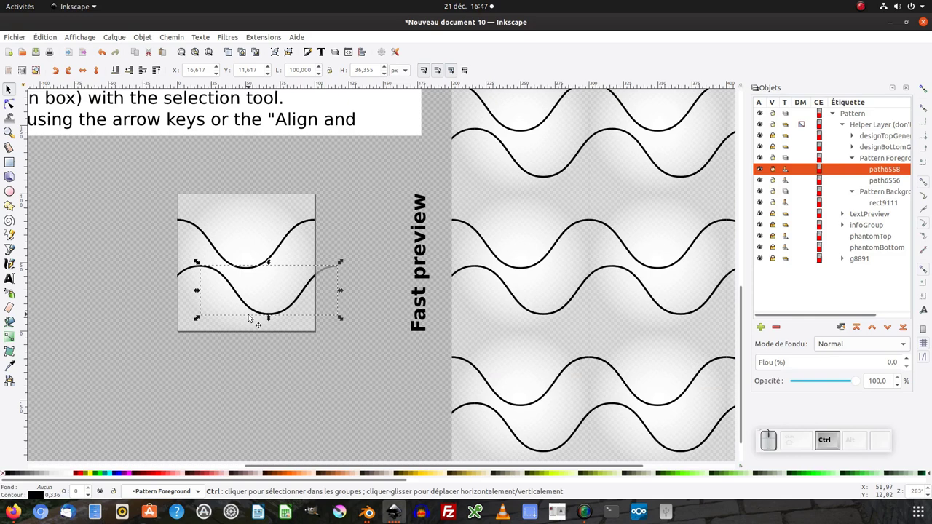
key(ctrl+d)
click(253, 311)
click(239, 314)
click(233, 325)
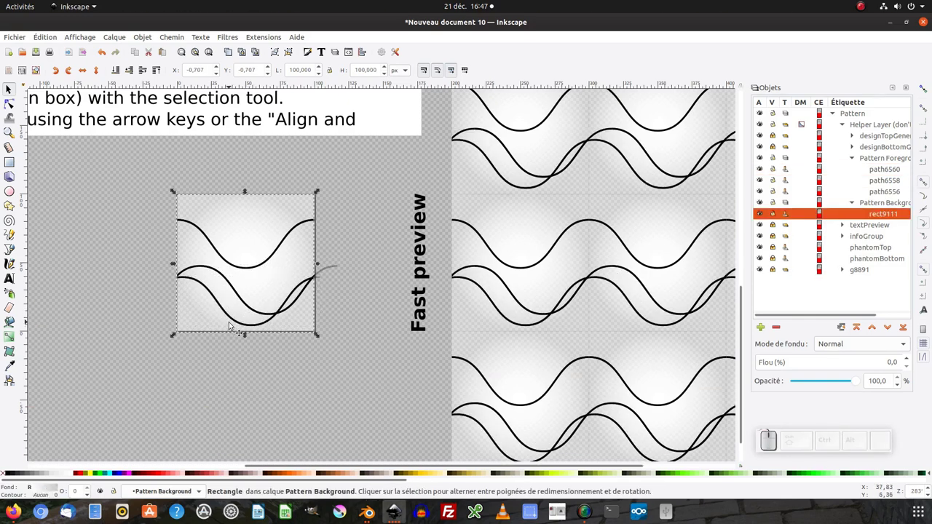
click(235, 322)
click(236, 322)
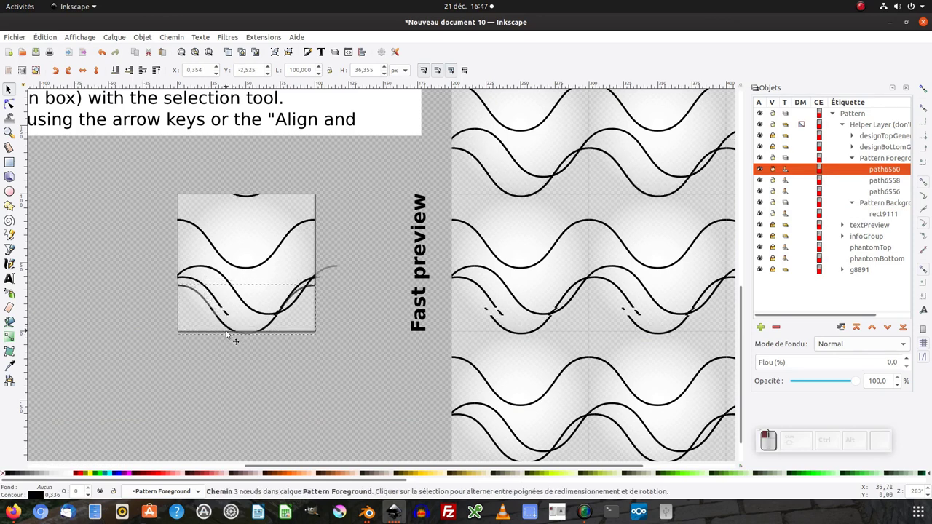
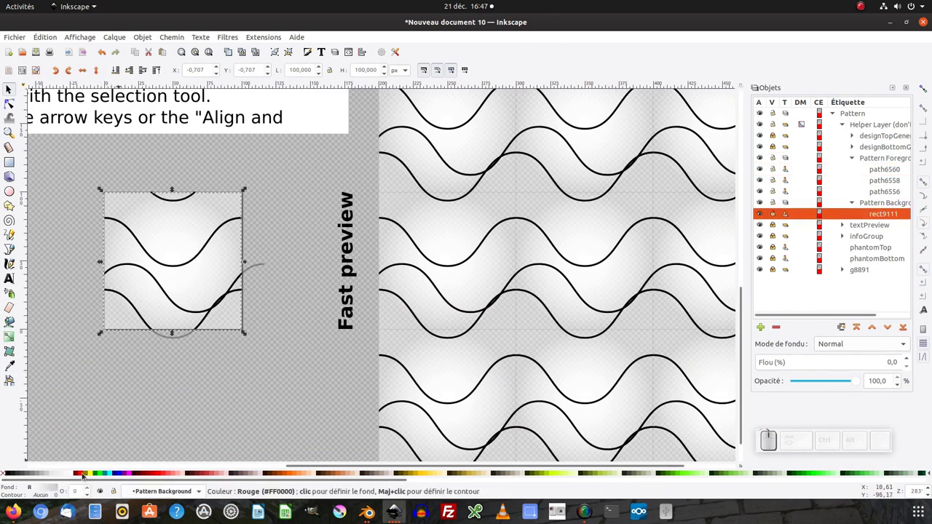
Fill the background rectangle with a dark red swatch
click(142, 474)
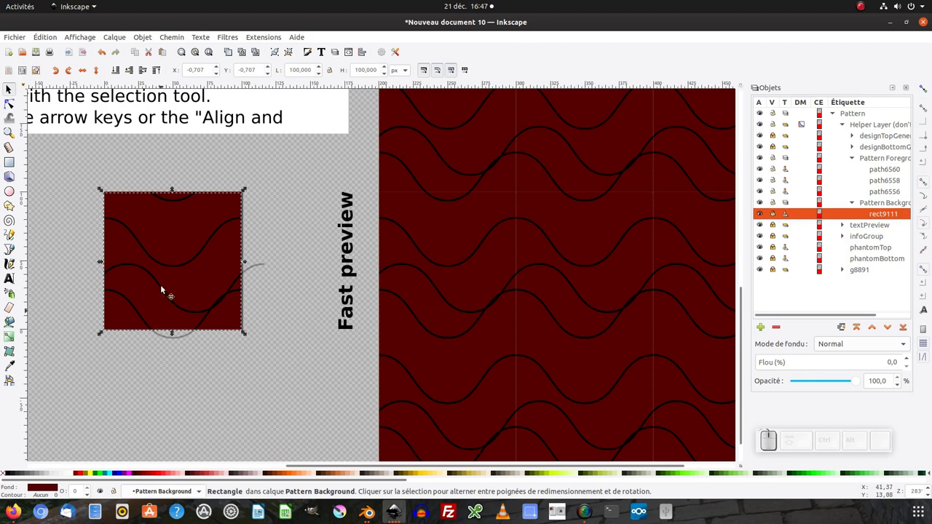
click(181, 265)
click(182, 203)
Shift-select all three waves and colour them red
click(170, 297)
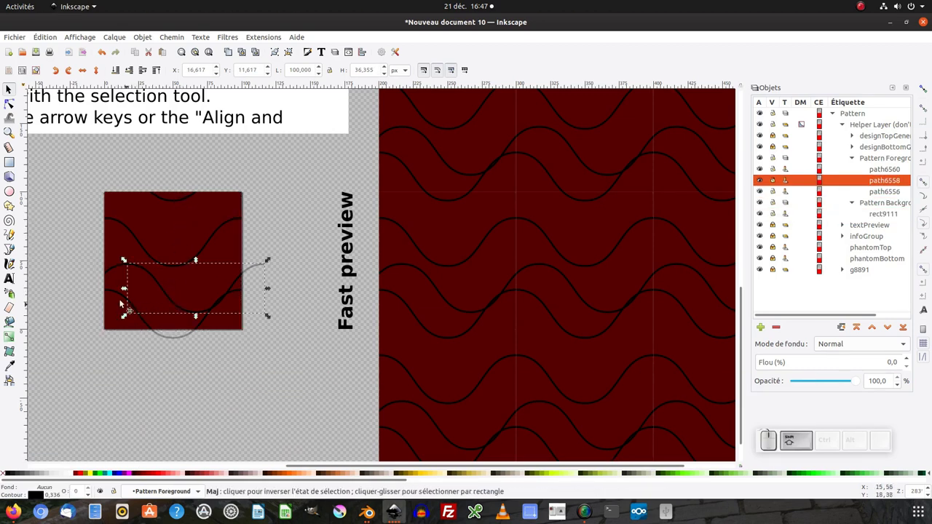
click(122, 295)
click(142, 240)
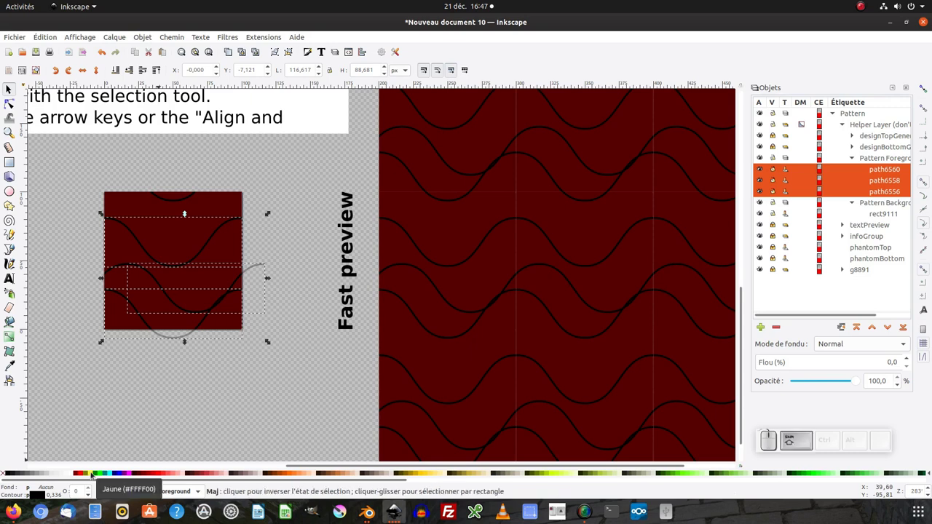
click(94, 474)
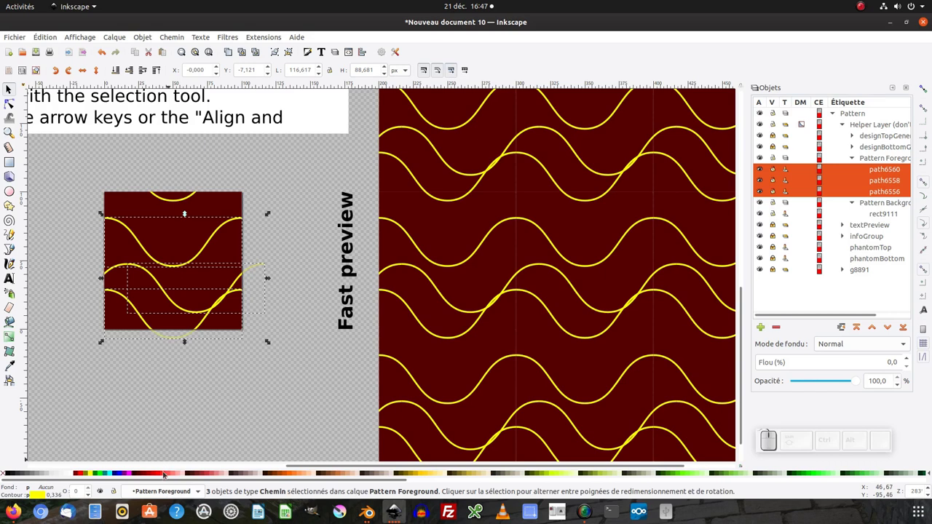
click(162, 474)
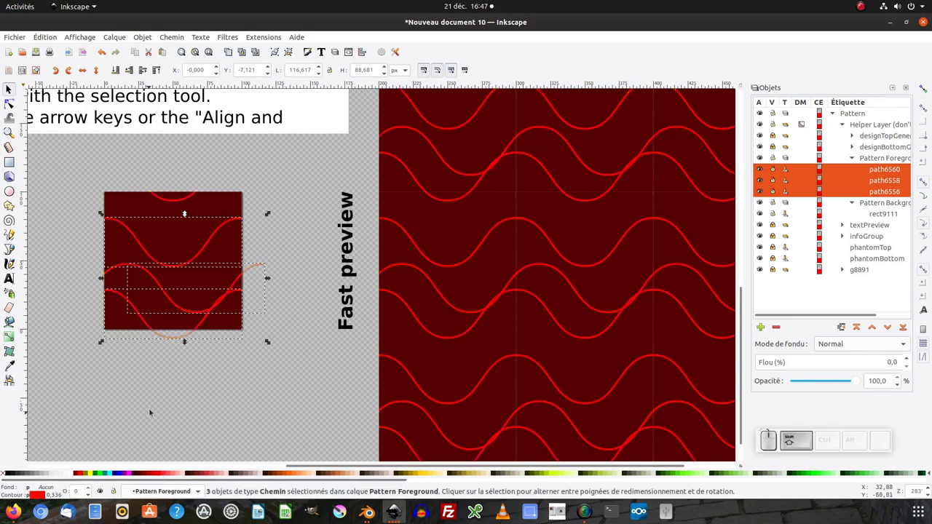
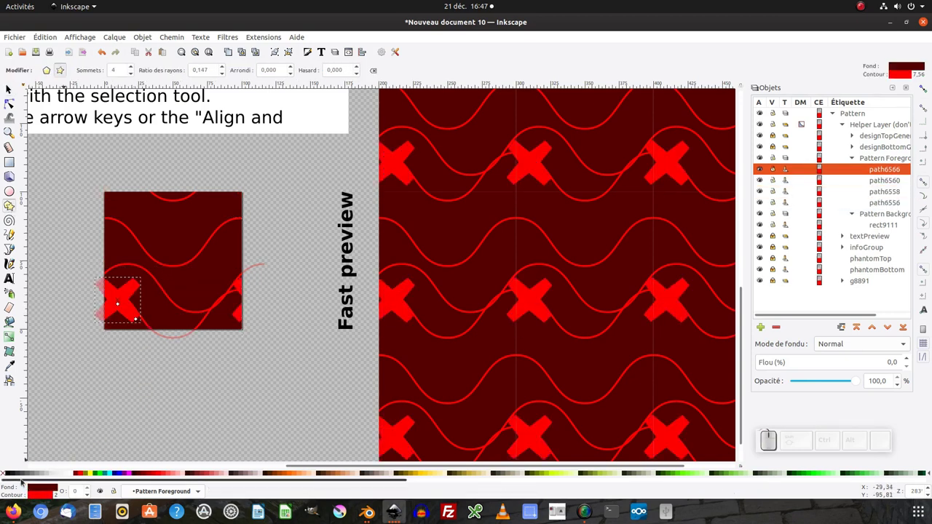
Remove the star's outline, fill it yellow, and duplicate it near the tile centre
click(13, 478)
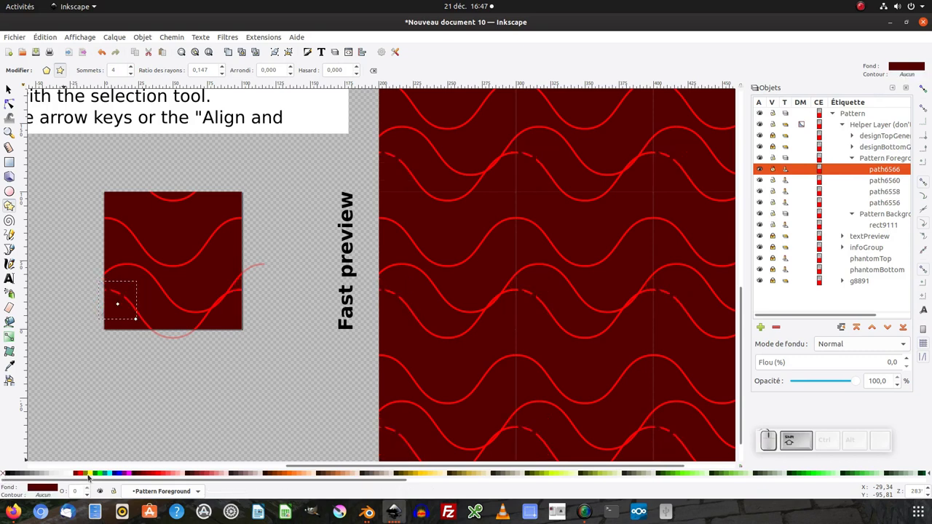
click(95, 474)
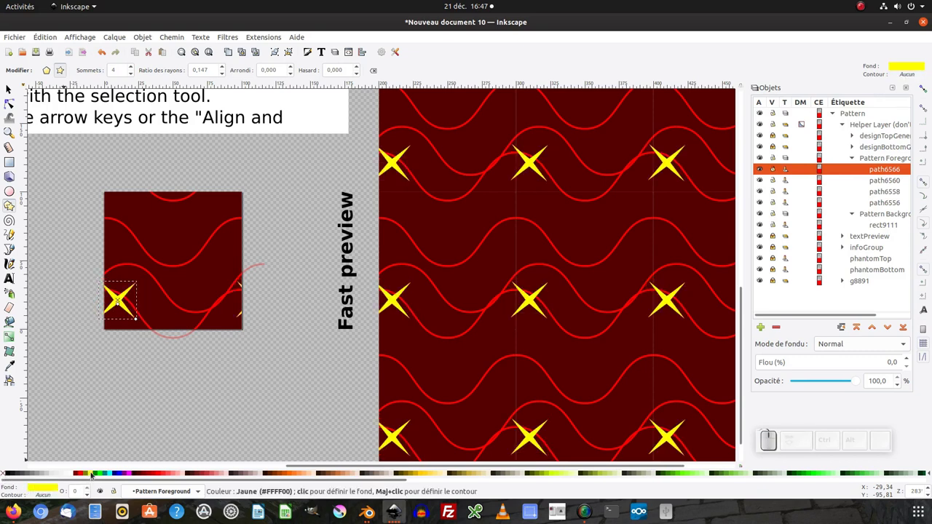
click(11, 88)
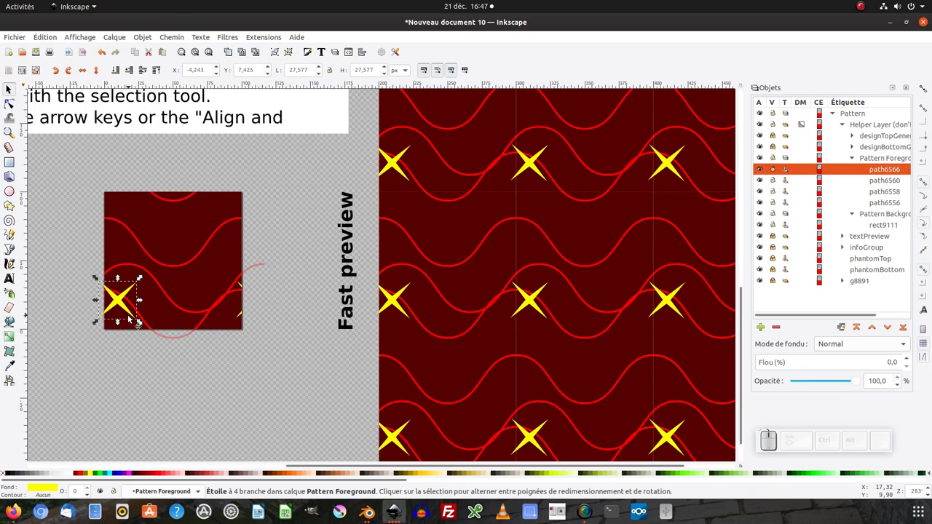
key(ctrl+d)
click(125, 306)
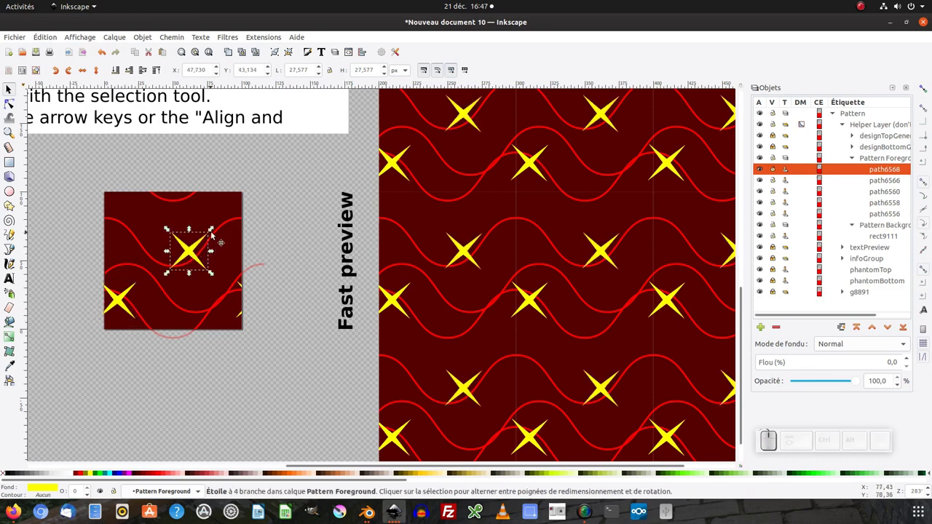
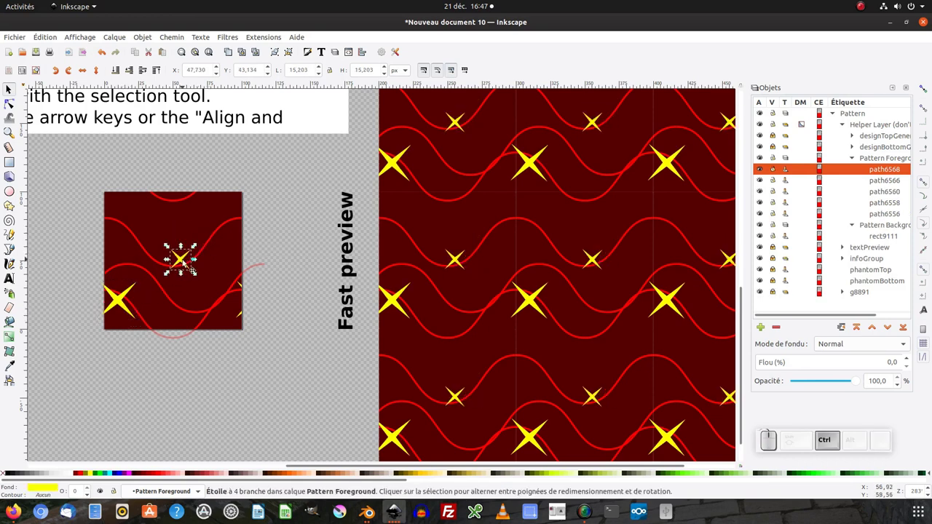
Rotate and raise the small star, then duplicate it as a third star further left
click(188, 262)
click(200, 241)
click(187, 265)
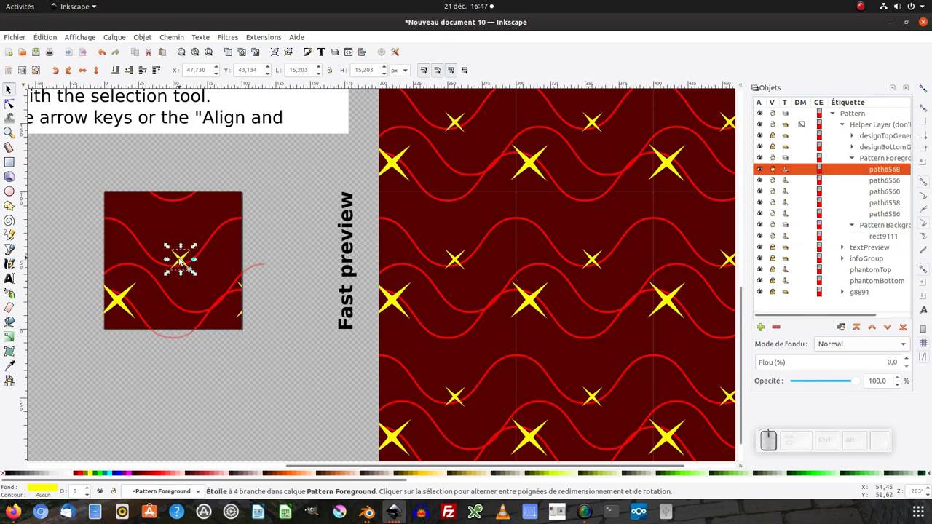
click(187, 261)
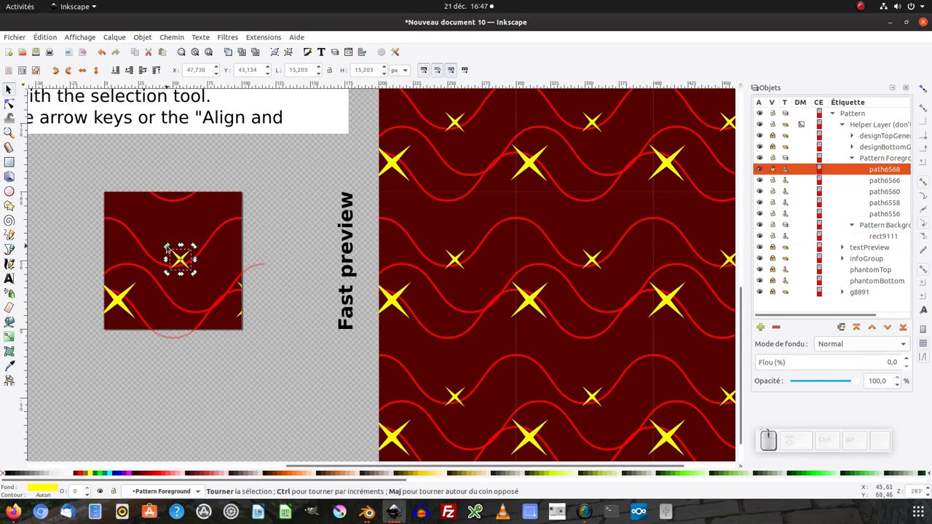
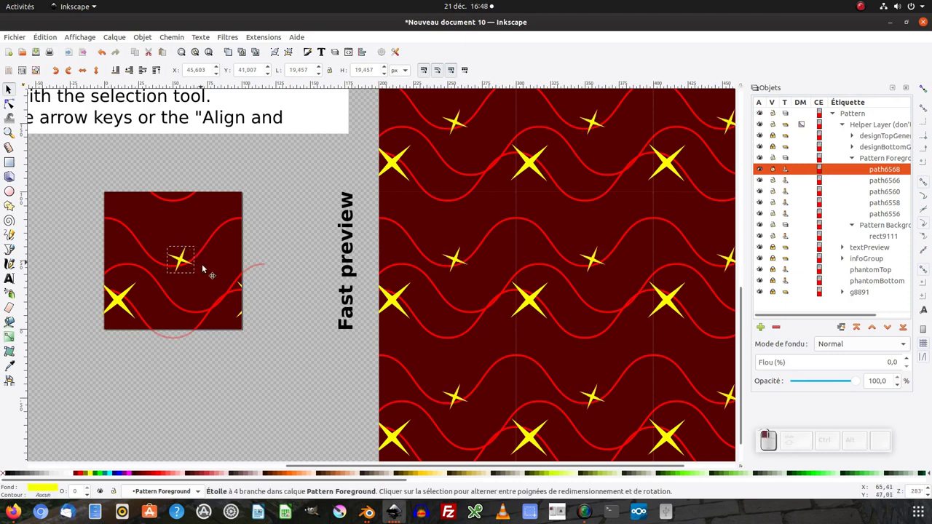
click(196, 262)
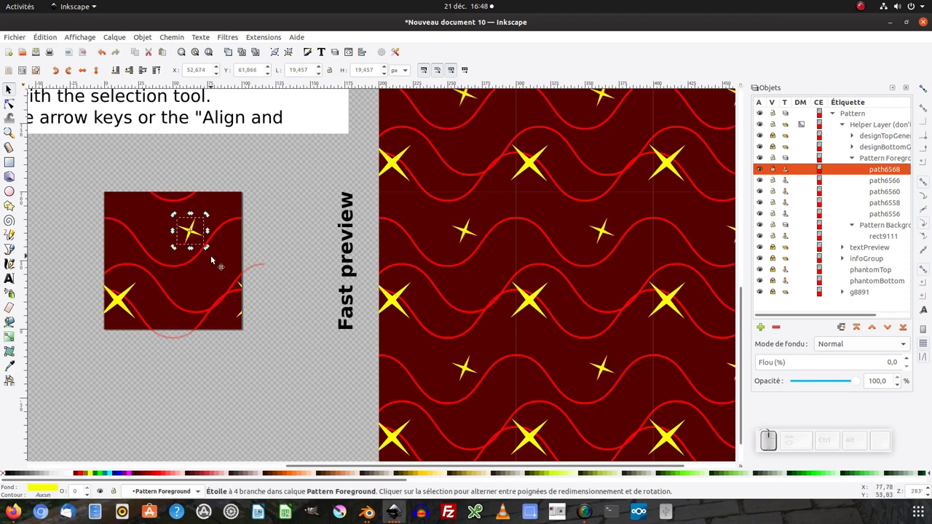
key(ctrl+d)
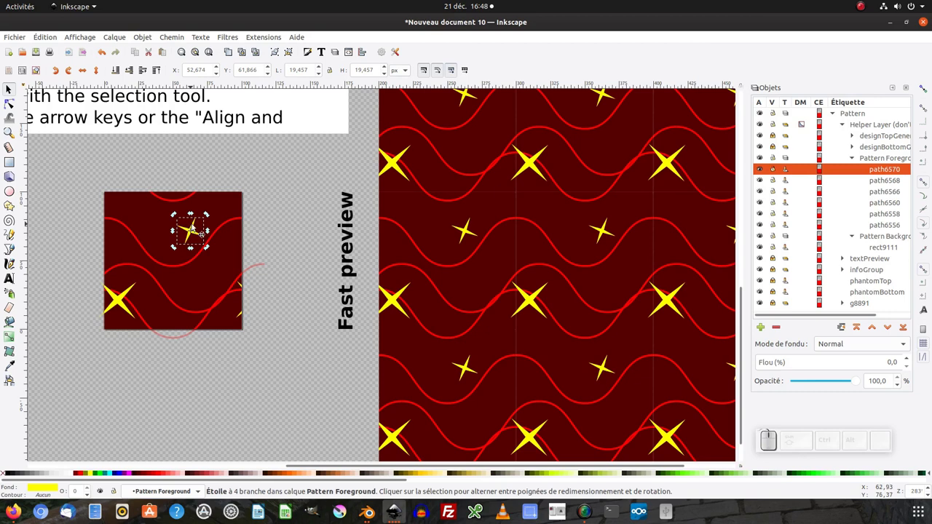
click(198, 228)
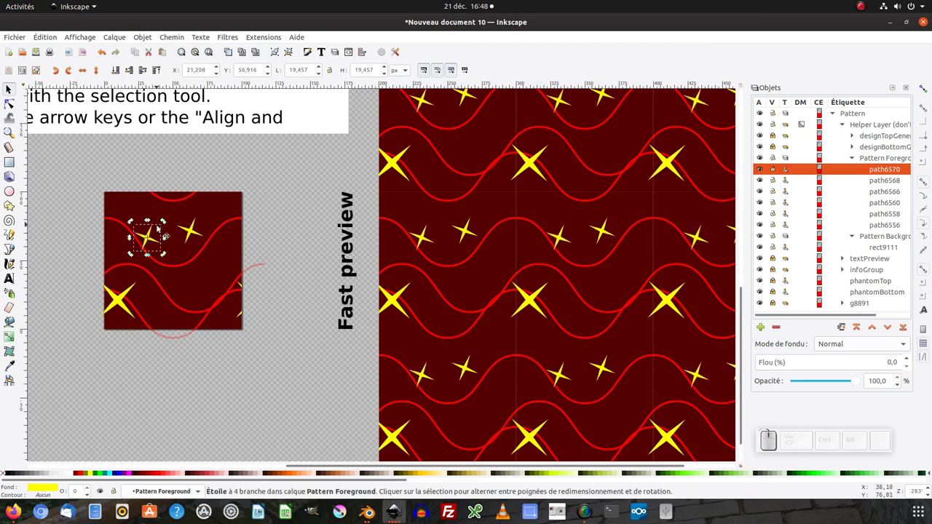
click(156, 232)
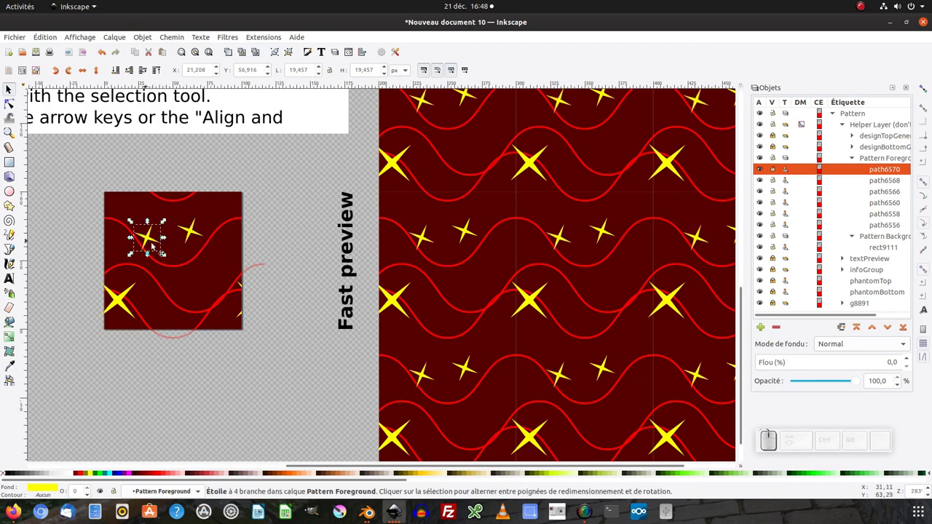
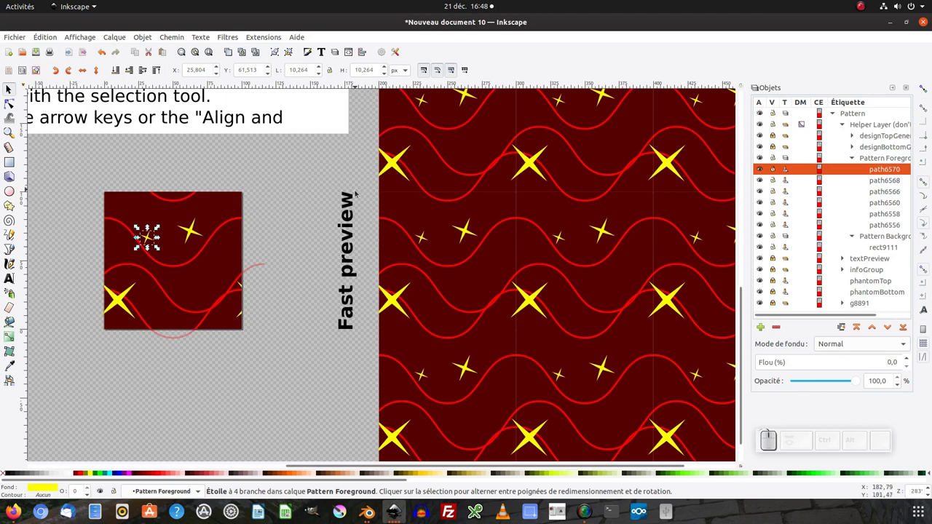
Select the whole pattern tile group and copy it
click(856, 113)
click(213, 222)
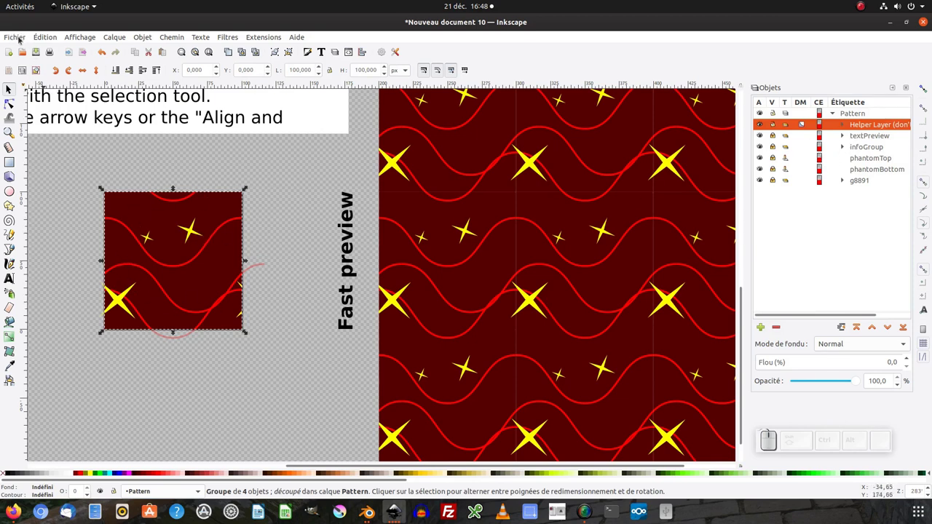
click(46, 40)
click(50, 100)
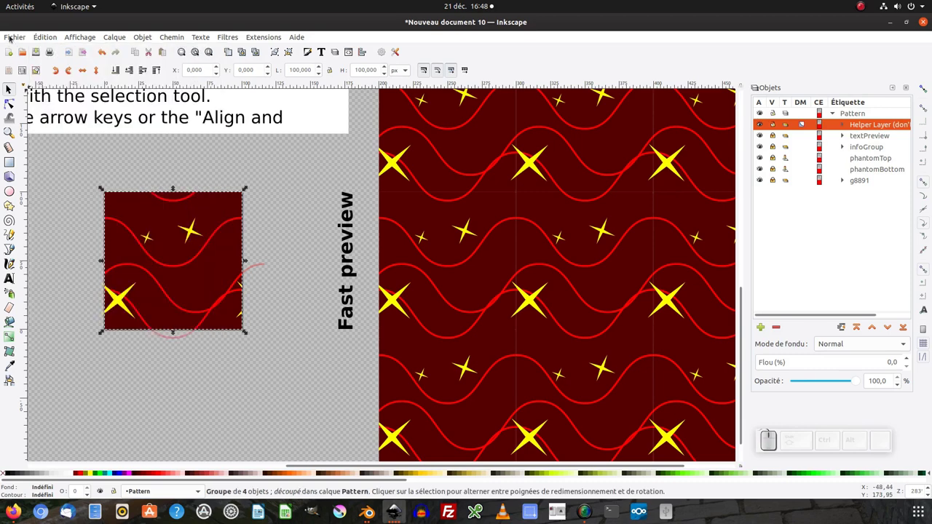
Create a new document and paste the pattern tile into it
click(13, 37)
click(23, 50)
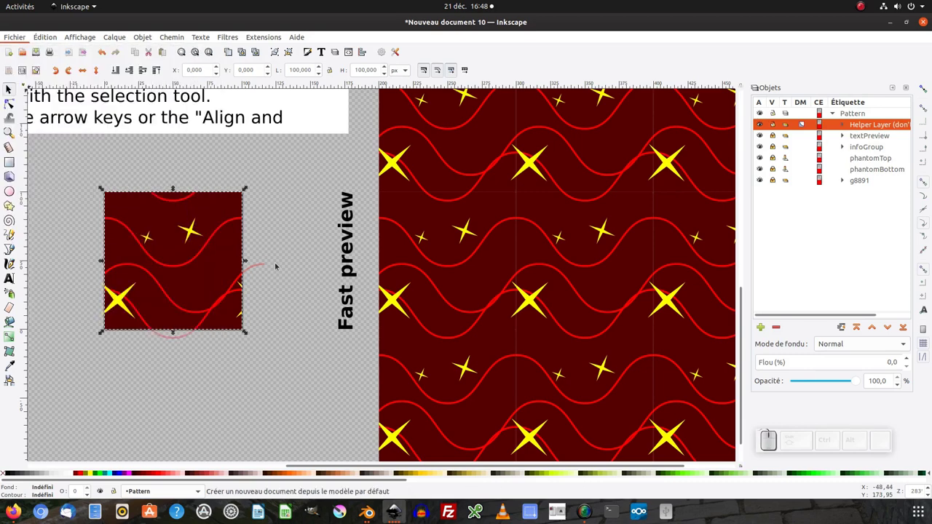
drag(356, 273, 63, 85)
click(72, 112)
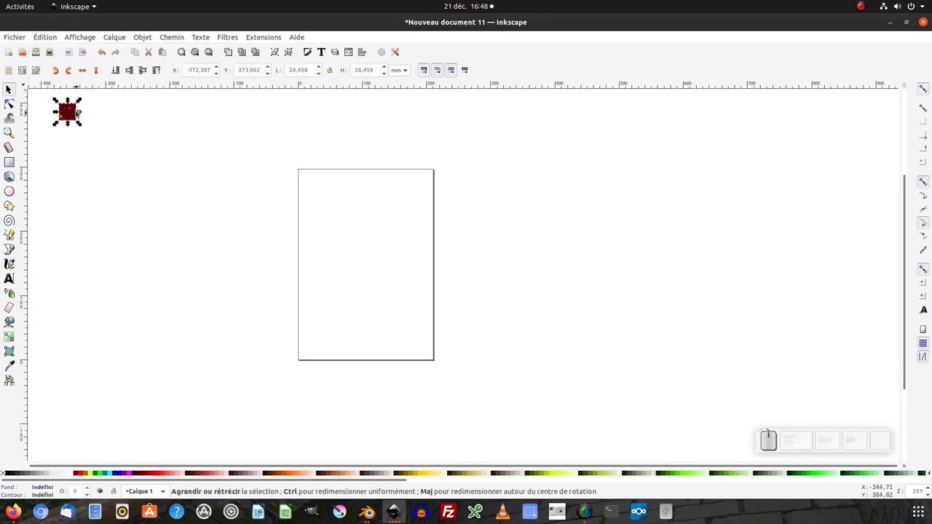
Create a clone of the tile and move it to the right of the original
drag(81, 118, 334, 240)
click(334, 239)
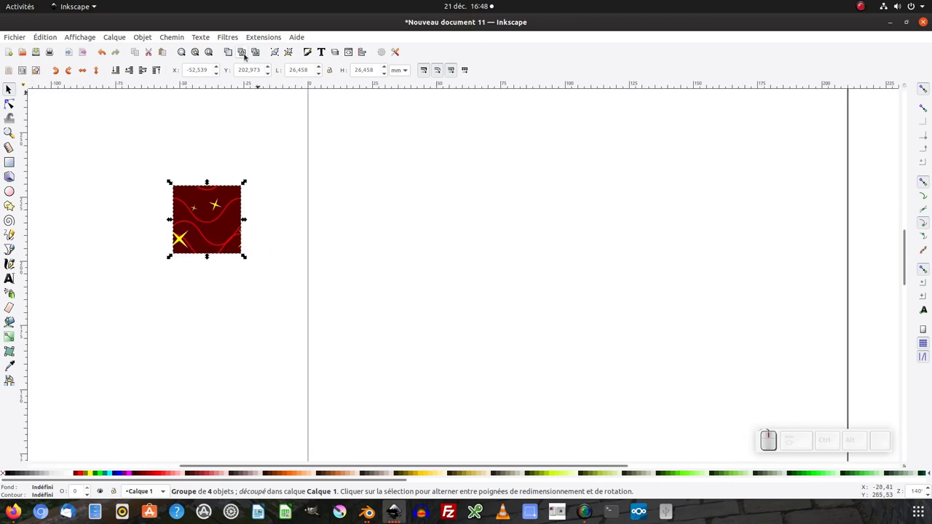
click(248, 55)
drag(214, 217, 513, 248)
click(504, 245)
click(159, 235)
click(449, 222)
click(151, 37)
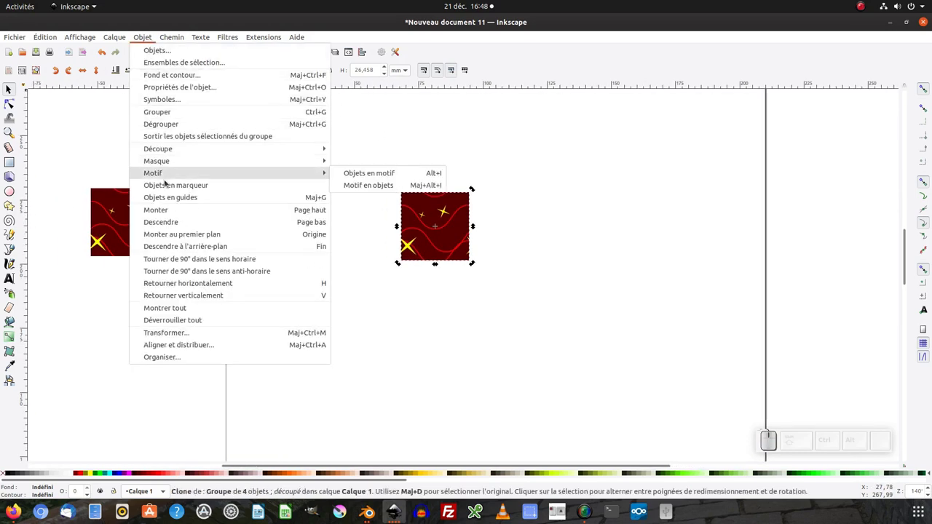
Convert the clone to a pattern-filled rectangle (Objects to Pattern) and set its position to X 0, Y 0
click(383, 176)
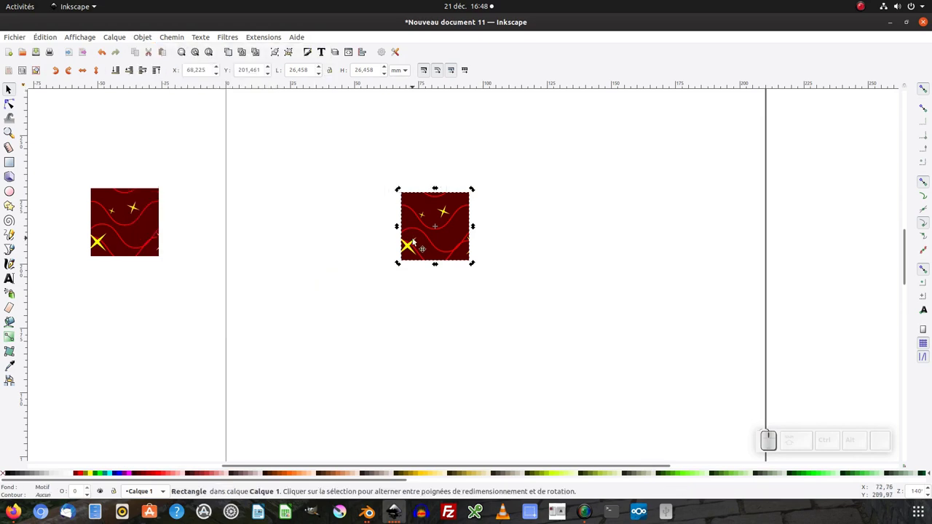
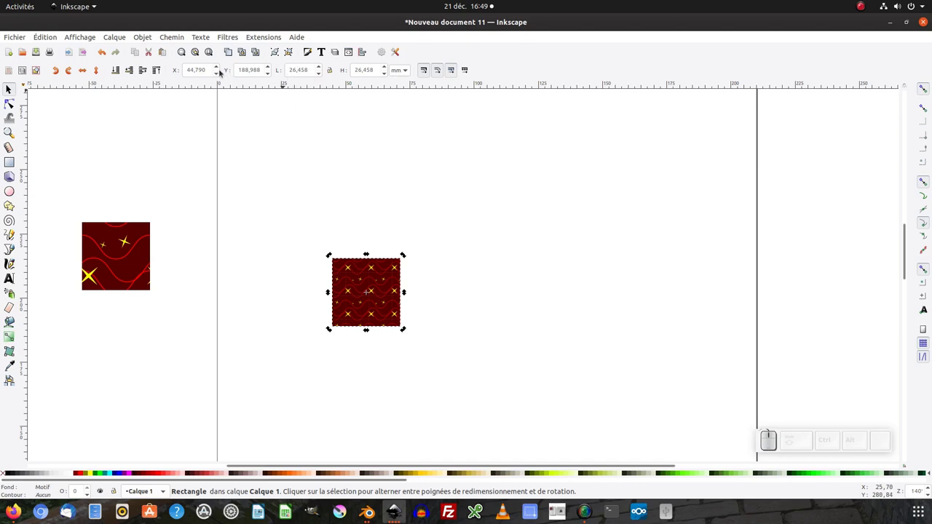
click(164, 71)
key(KP_0)
key(Tab)
key(KP_0)
key(Tab)
key(KP_Subtract)
key(Escape)
Zoom out and re-centre the view on the rectangle at the page corner
click(309, 300)
scroll(down, 3)
click(333, 339)
key(KP_Subtract)
middle_click(413, 358)
scroll(up, 3)
click(279, 326)
click(405, 71)
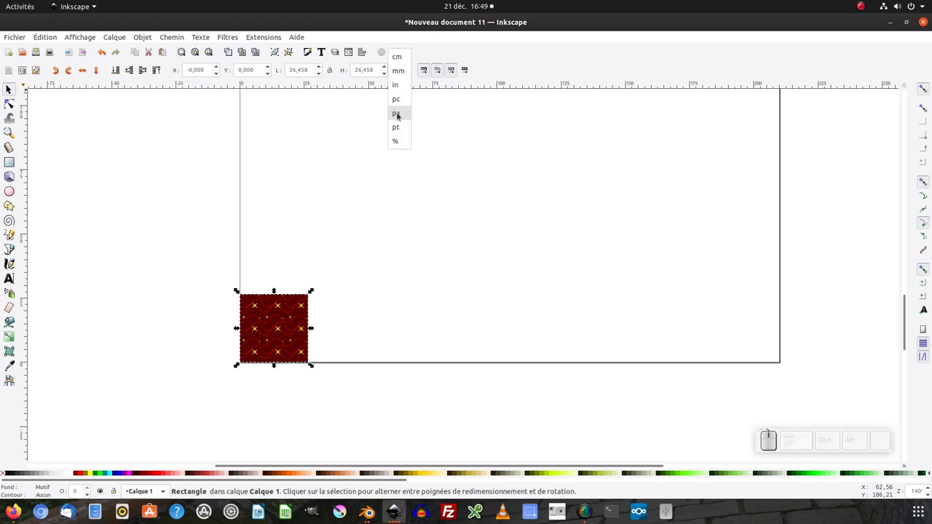
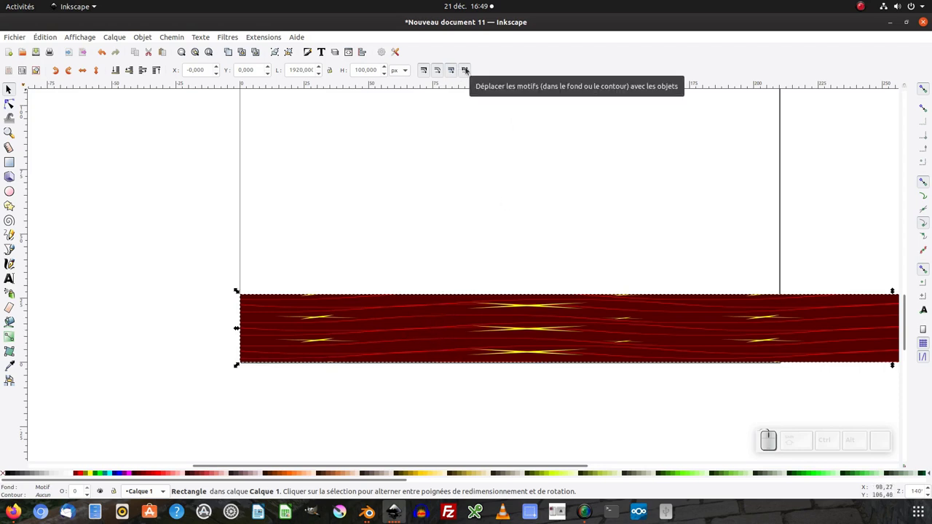
Undo the stretch, turn off 'Move patterns with objects', and size the rectangle to 1920 × 1080 px
key(ctrl+z)
click(470, 69)
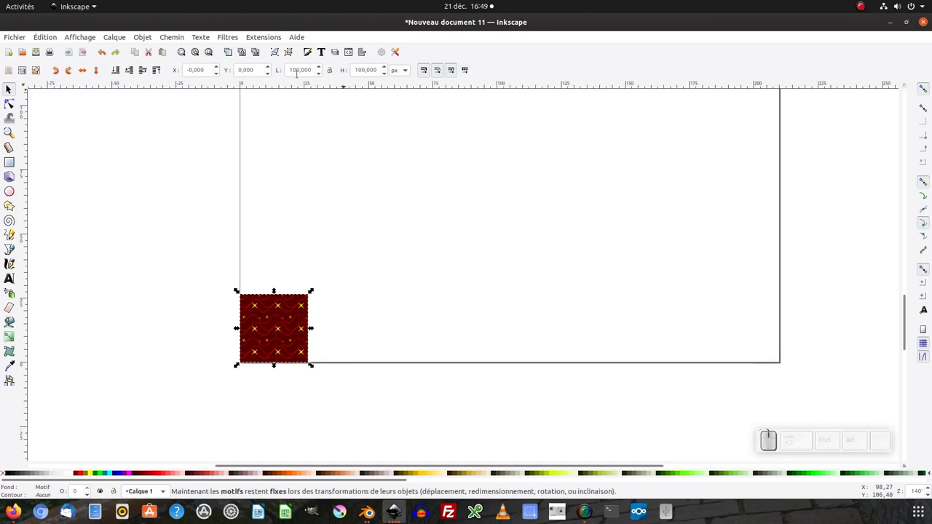
click(328, 98)
key(ctrl+a)
key(KP_1)
key(KP_9)
key(KP_2)
key(KP_Enter)
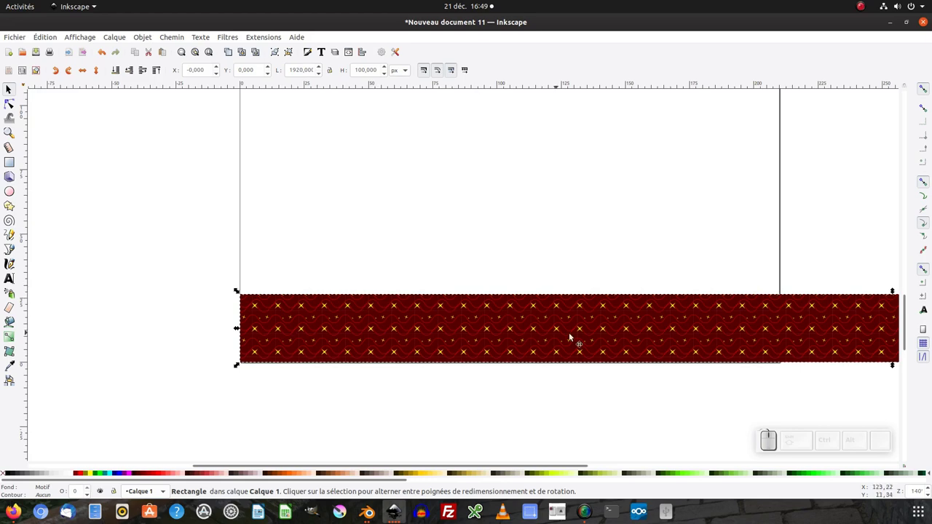
click(370, 71)
key(ctrl+a)
key(KP_1)
key(KP_8)
key(KP_Enter)
Zoom out to view the whole enlarged rectangle with the repeating pattern
click(198, 260)
key(KP_Subtract)
click(235, 250)
key(KP_Subtract)
click(194, 306)
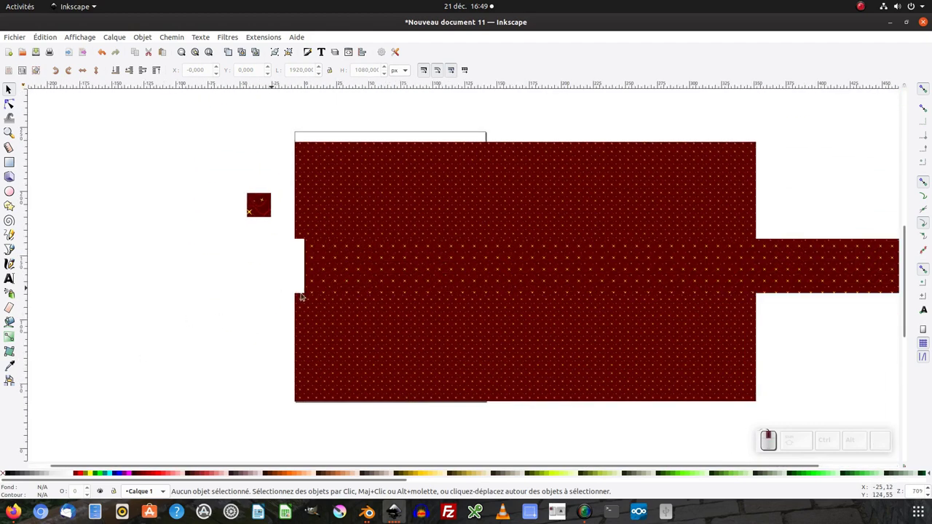
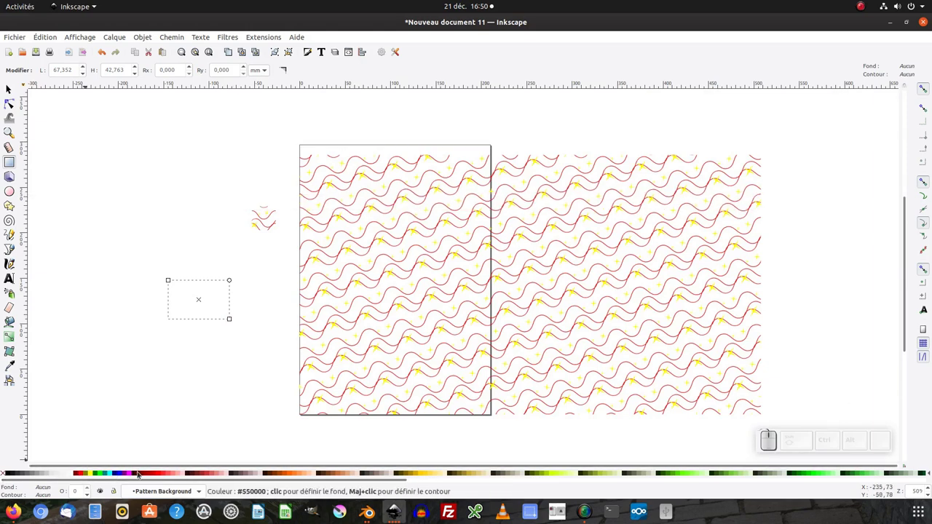
Fill the tile's background rectangle with dark red #550000 and check the result on the large rectangle
click(142, 475)
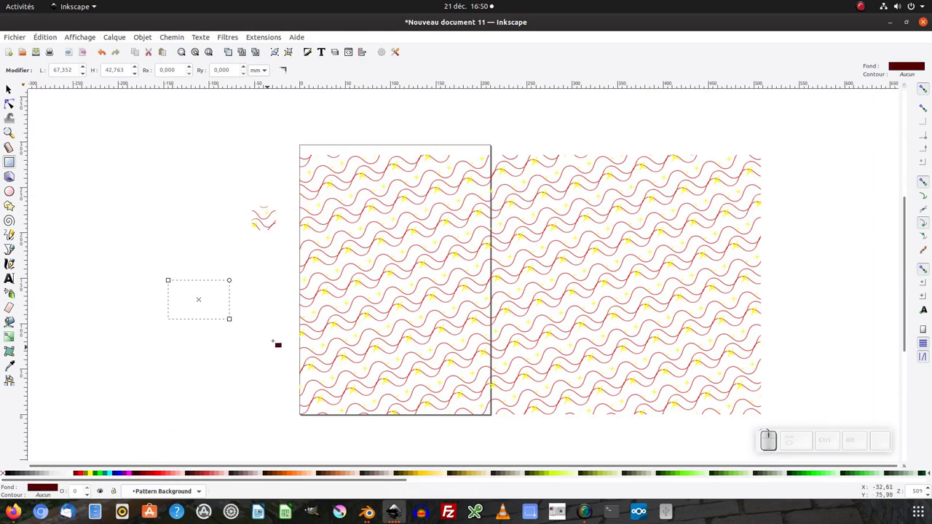
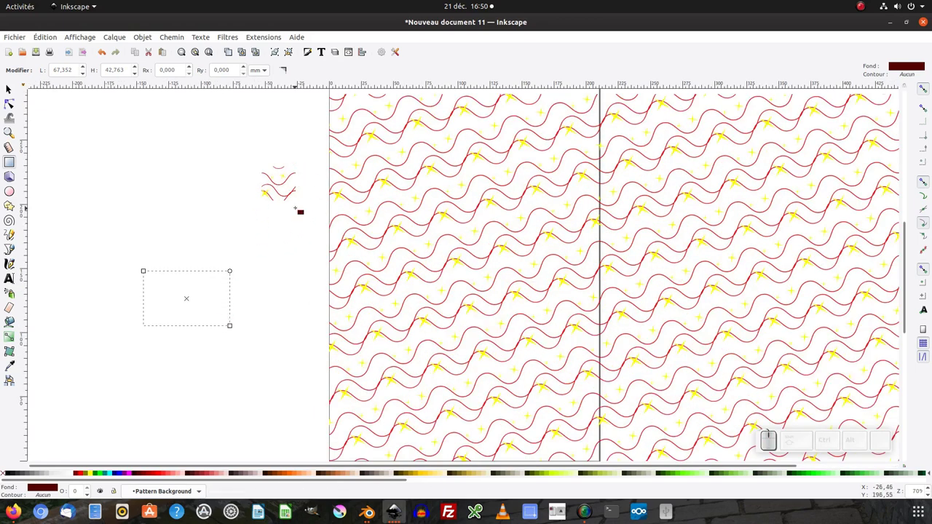
key(ctrl+z)
click(15, 93)
key(ctrl+z)
key(KP_Subtract)
key(KP_Add)
click(268, 257)
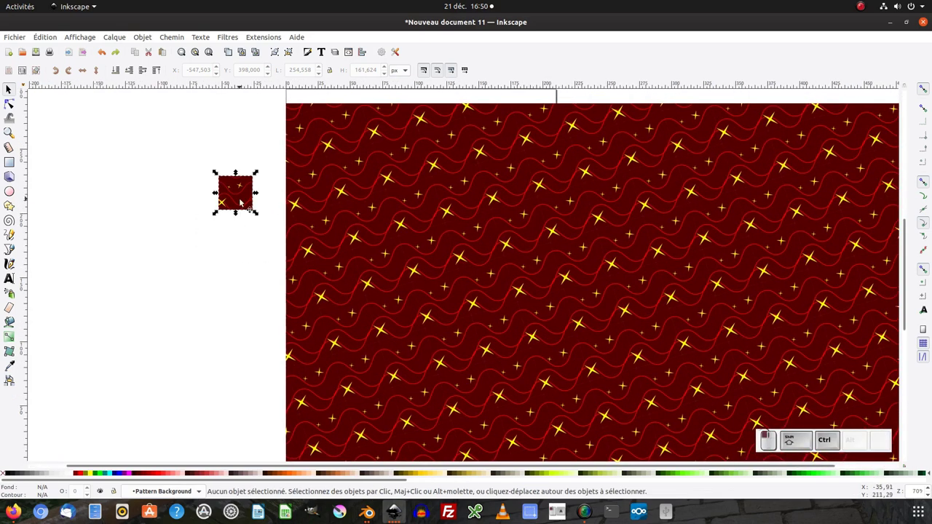
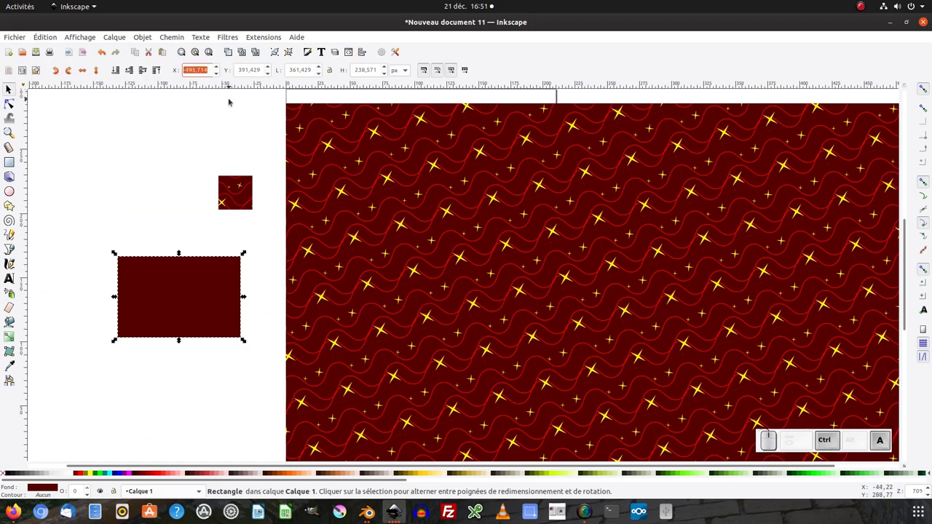
Set the new dark red rectangle to X 0, Y 0, W 1920, H 1080 px
key(Tab)
key(KP_0)
key(Tab)
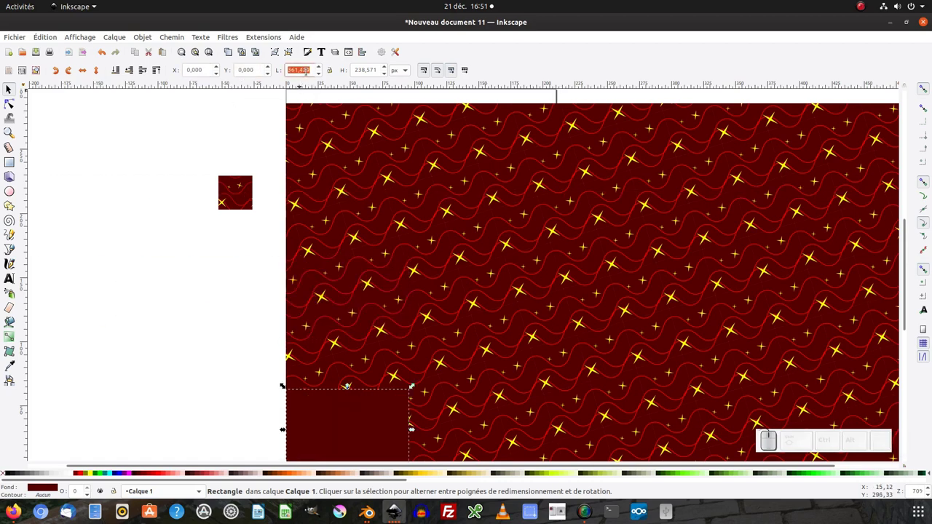
key(KP_9)
key(KP_2)
key(KP_0)
key(Tab)
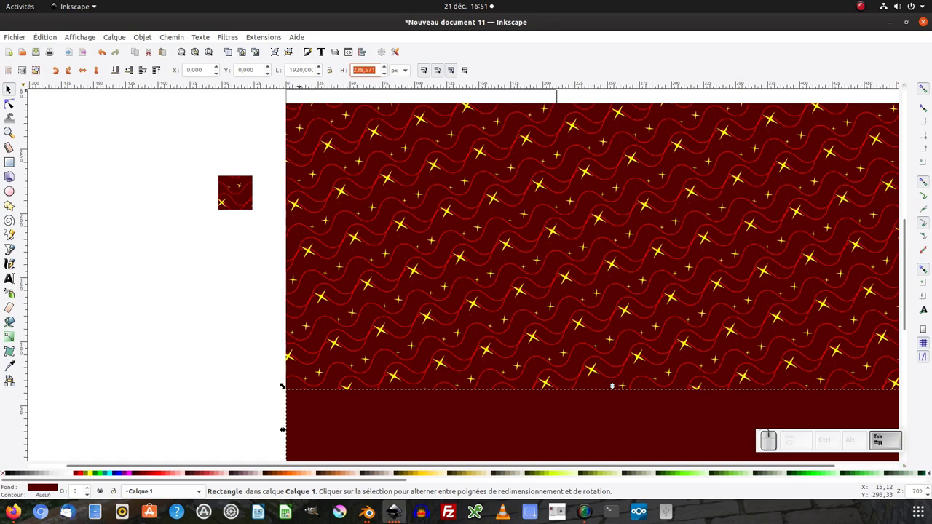
key(KP_1)
key(KP_8)
key(KP_0)
key(KP_Enter)
Zoom to fit the whole covering rectangle in view
click(147, 239)
key(KP_Subtract)
click(343, 249)
scroll(up, 3)
click(369, 254)
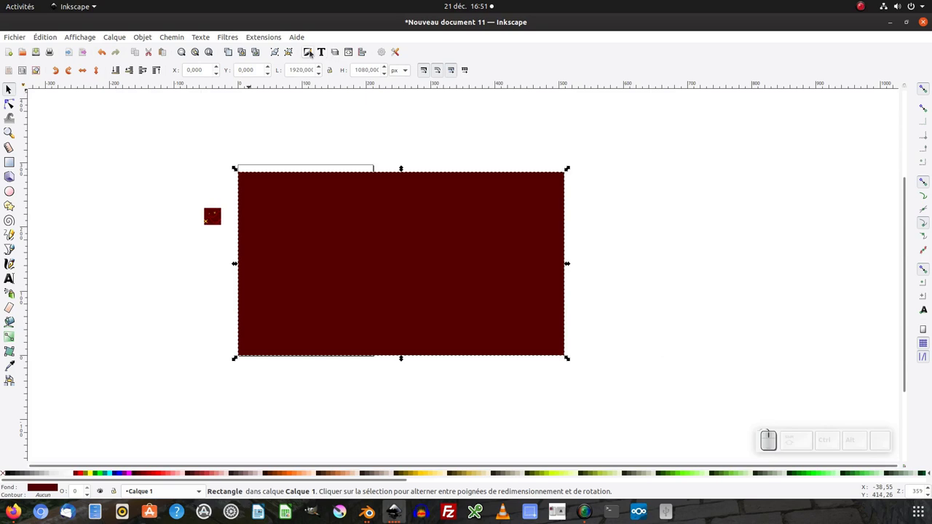
Set the rectangle's fill to a radial red-to-dark gradient in Fill and Stroke and adjust its stops
click(313, 52)
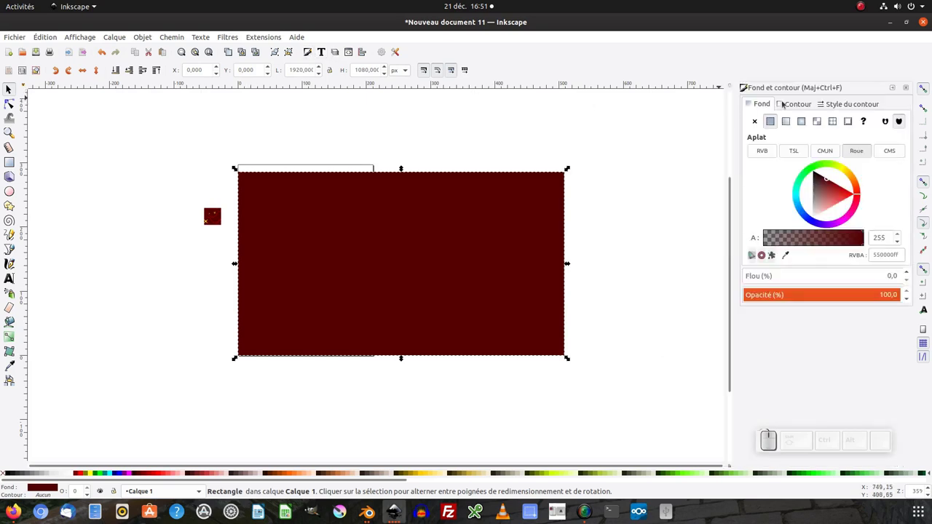
click(805, 122)
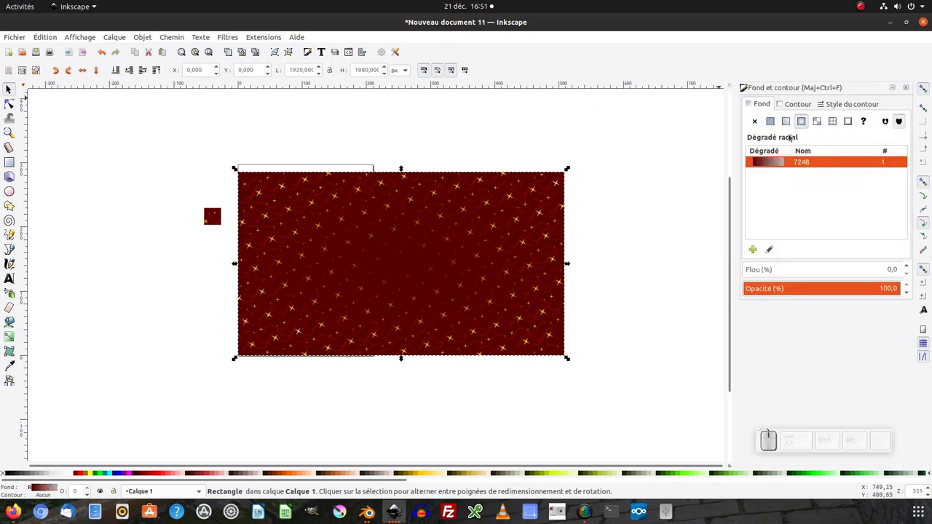
scroll(up, 3)
click(393, 249)
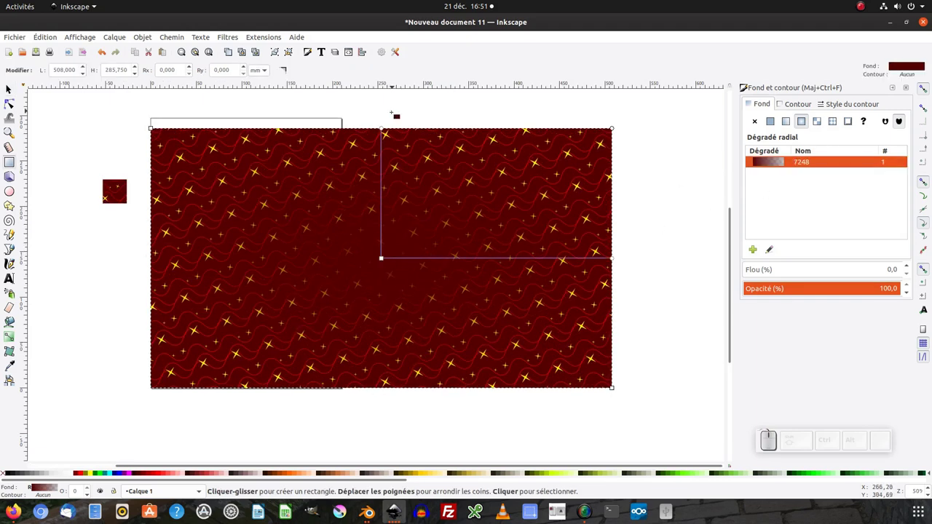
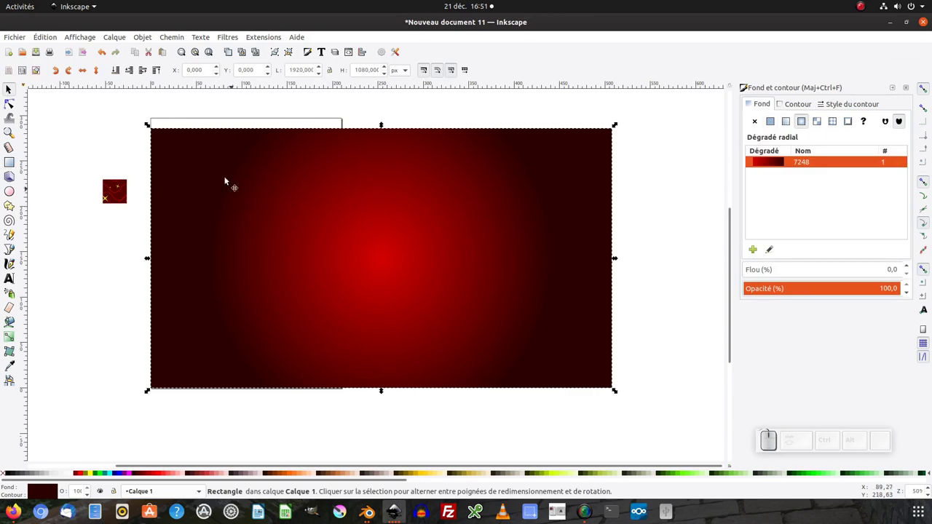
click(120, 72)
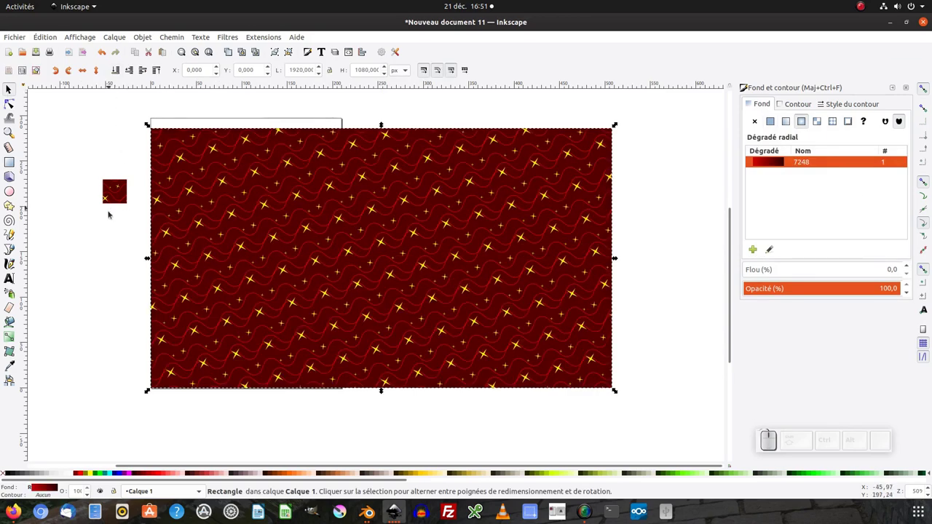